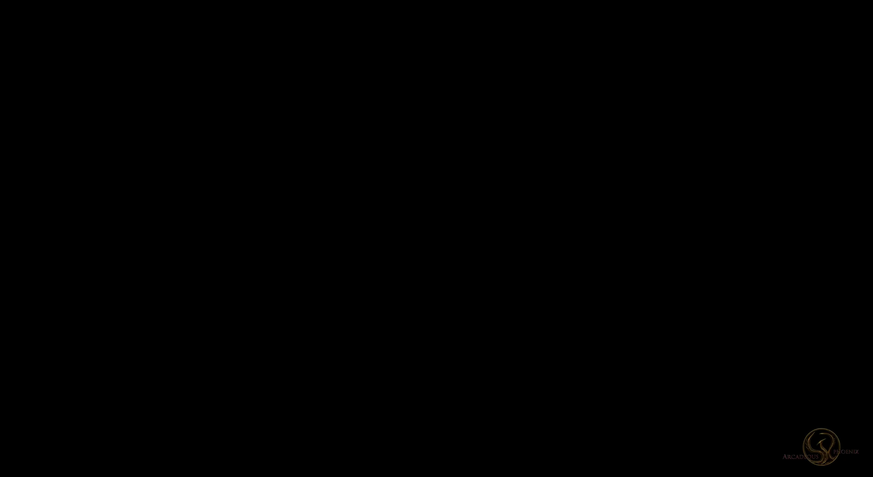
# - Fit a Taper deformer under the cylinder at 75% strength, rotated -90°, with cylinder height 436 cm
pyautogui.click(399, 228)
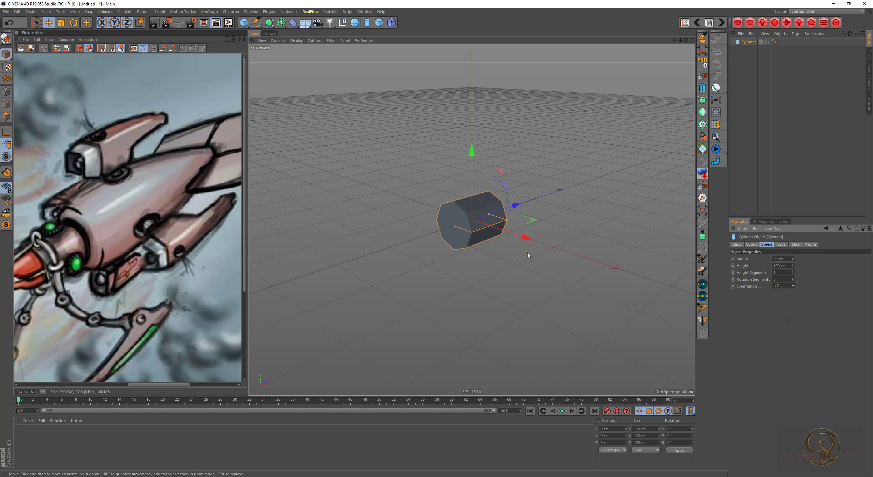
pyautogui.moveTo(466, 229); pyautogui.dragTo(478, 232)
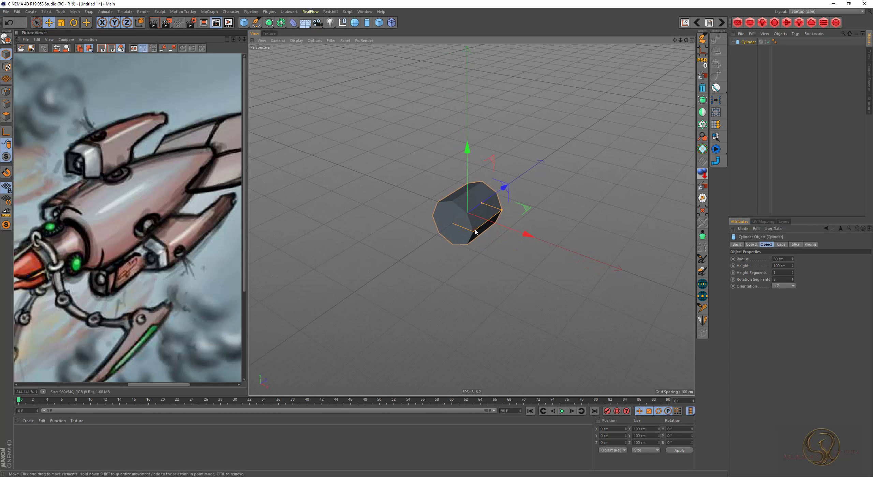
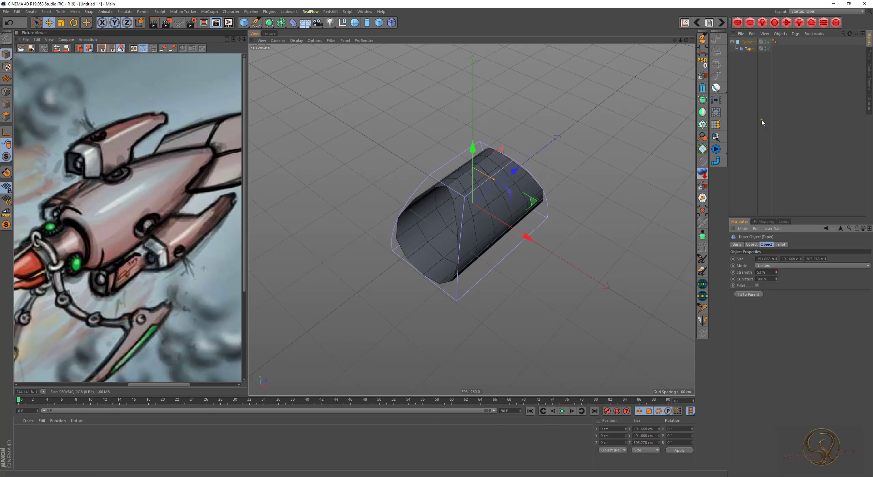
pyautogui.press('r')
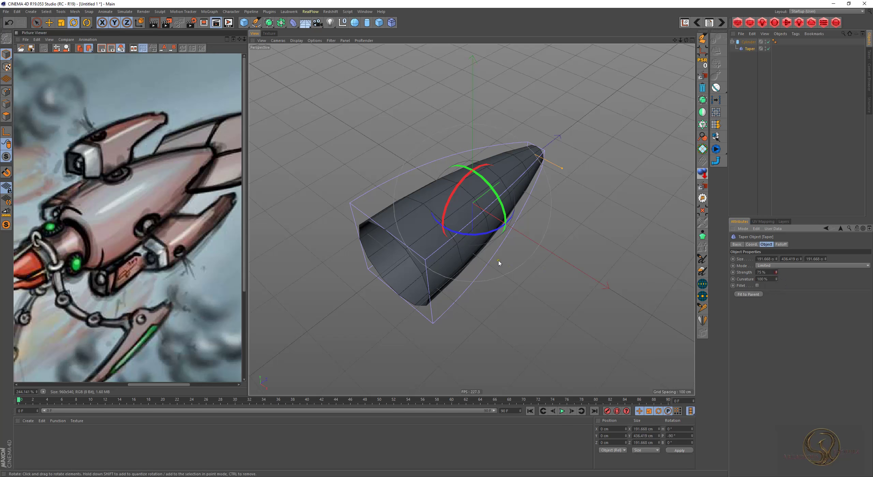
pyautogui.moveTo(436, 245); pyautogui.dragTo(440, 237)
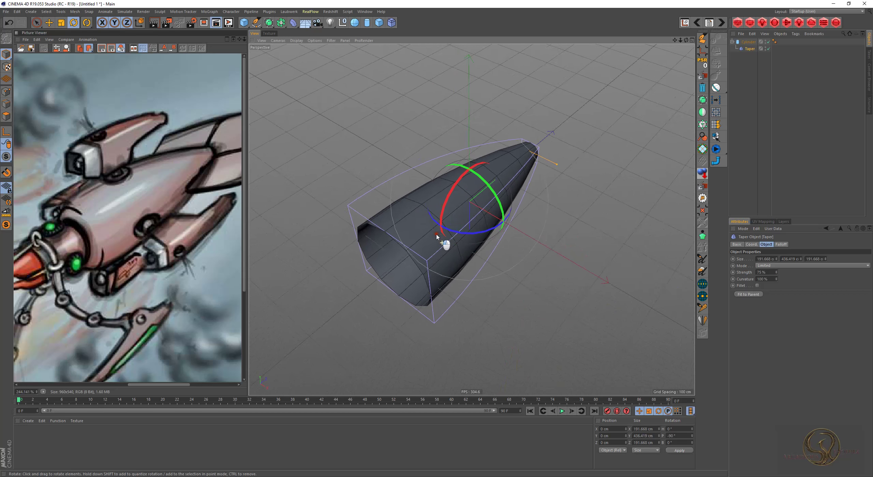
pyautogui.press('e')
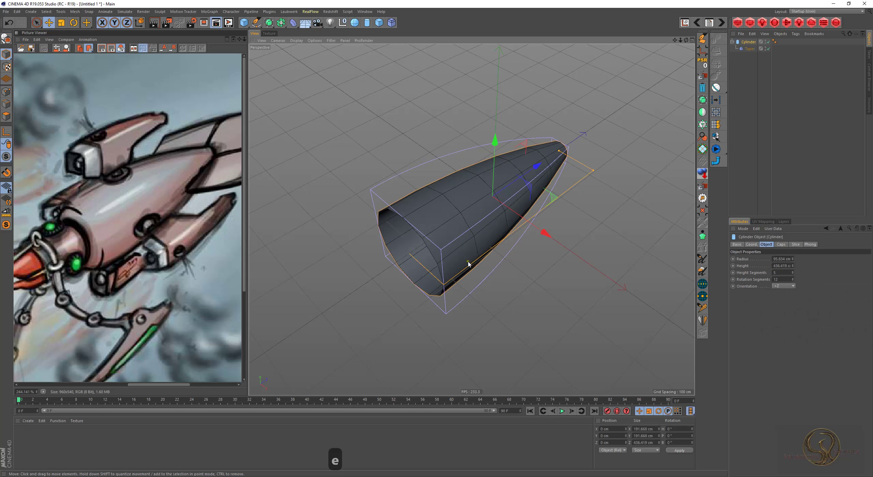
# - Bake the taper into an editable polygon hull and scale its end cap faces down to about 126 cm
pyautogui.press('ctrl+shift+e')
pyautogui.press('2')
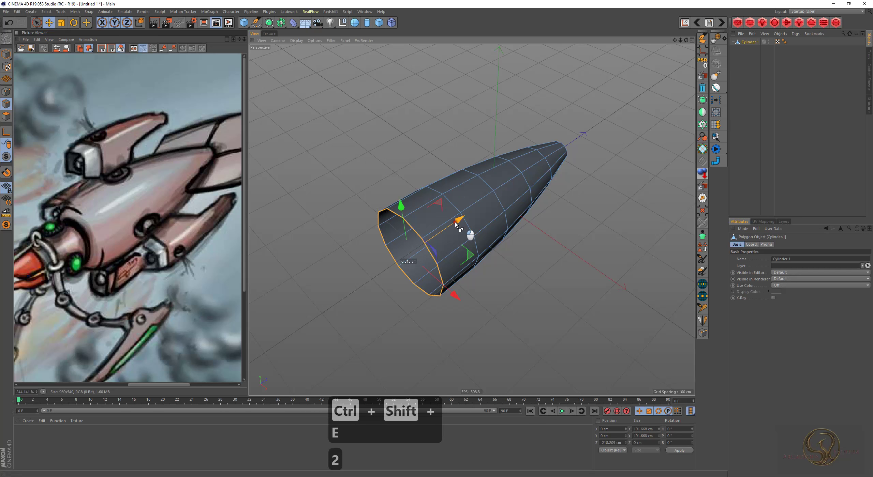
pyautogui.press('t')
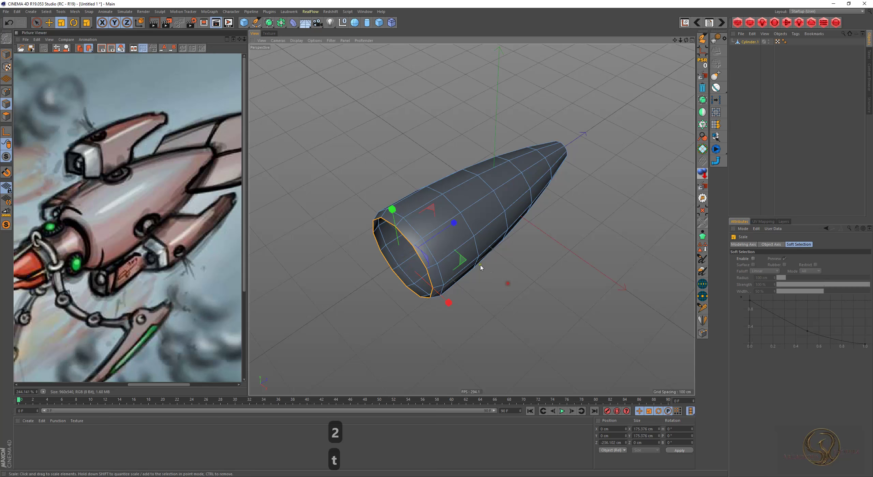
pyautogui.press('e')
pyautogui.press('t')
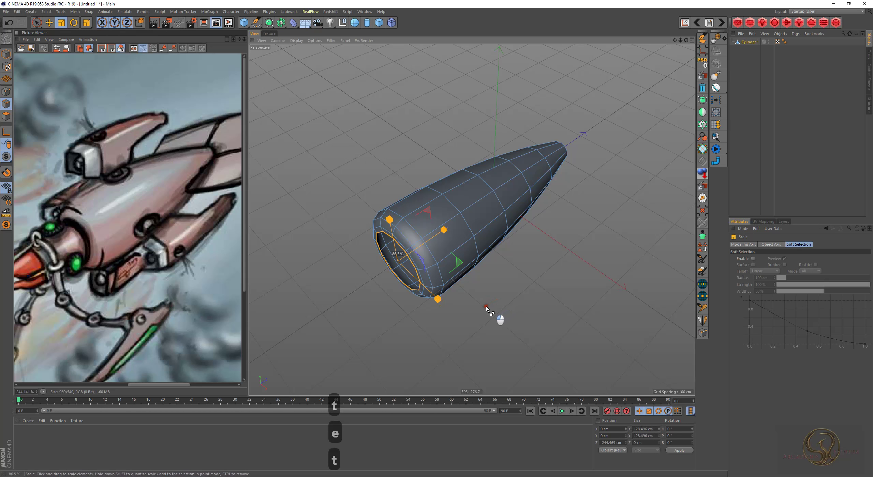
pyautogui.press('e')
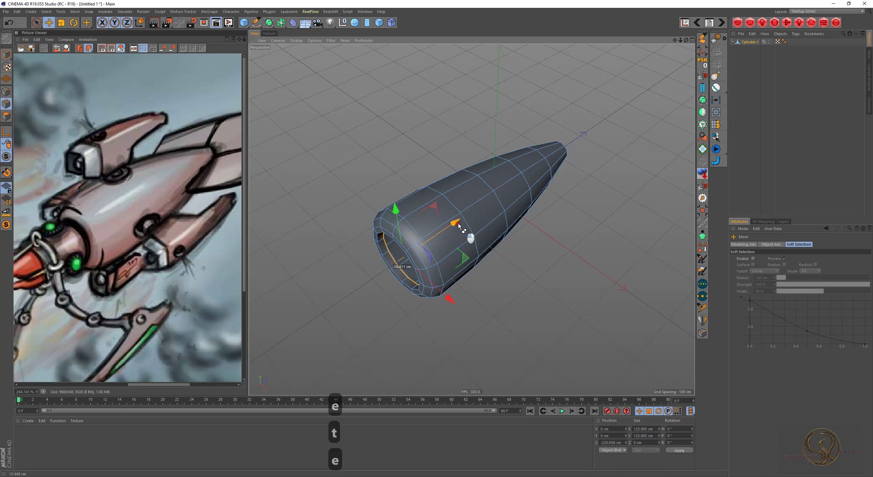
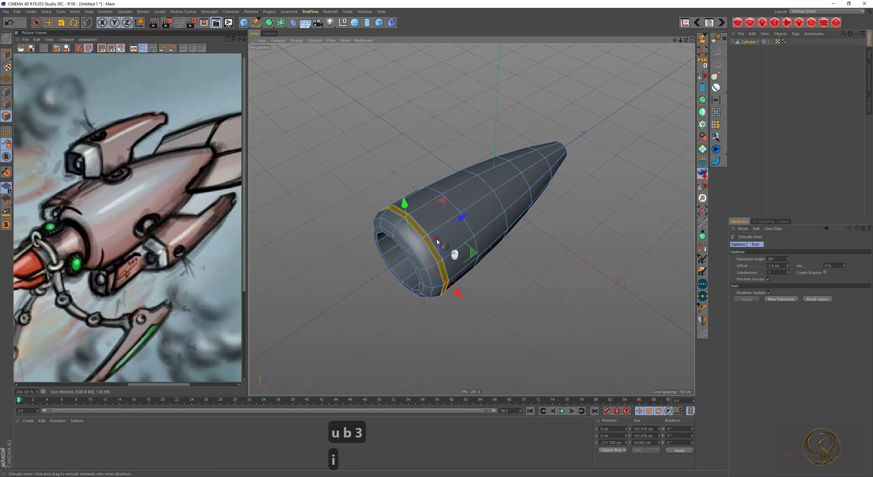
# - Inset and push in the hull's end faces to form new nose segments, ready for a 20–23 cm bevel
pyautogui.press('d')
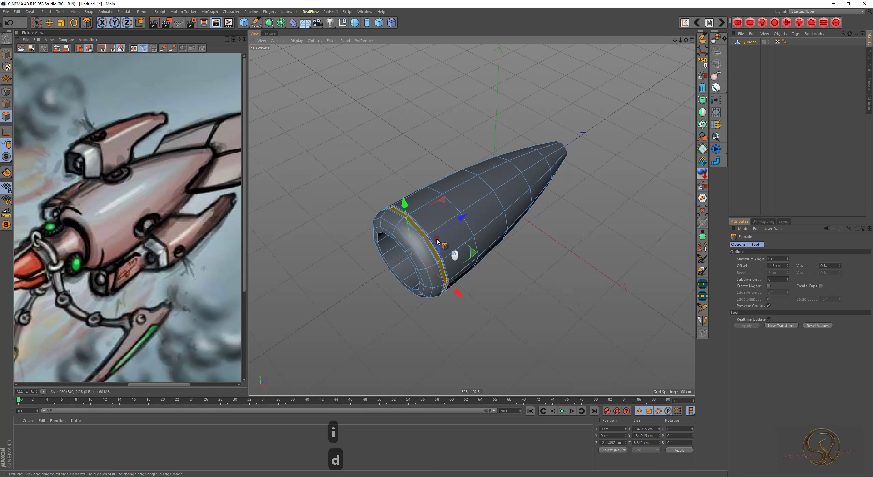
pyautogui.press('i')
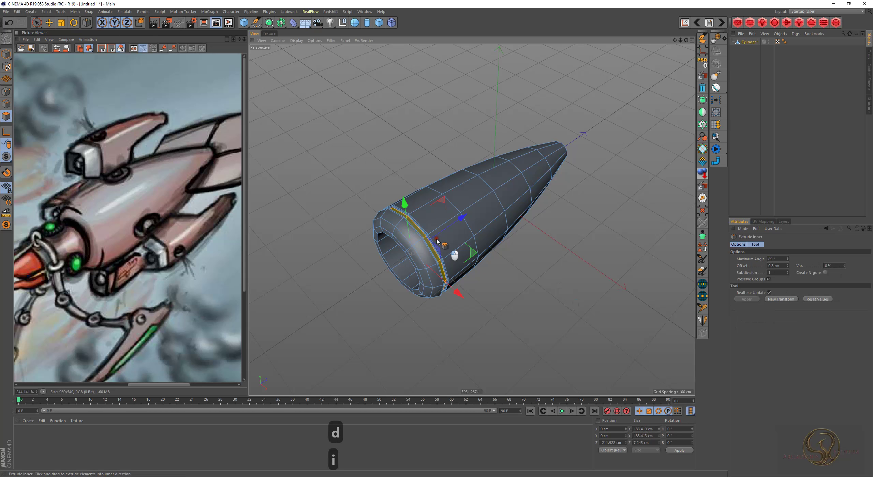
pyautogui.write('4e')
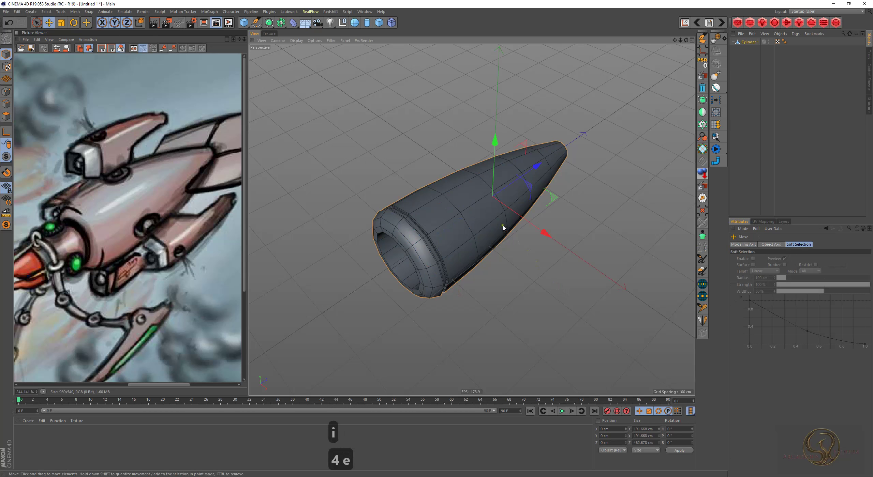
pyautogui.write('3')
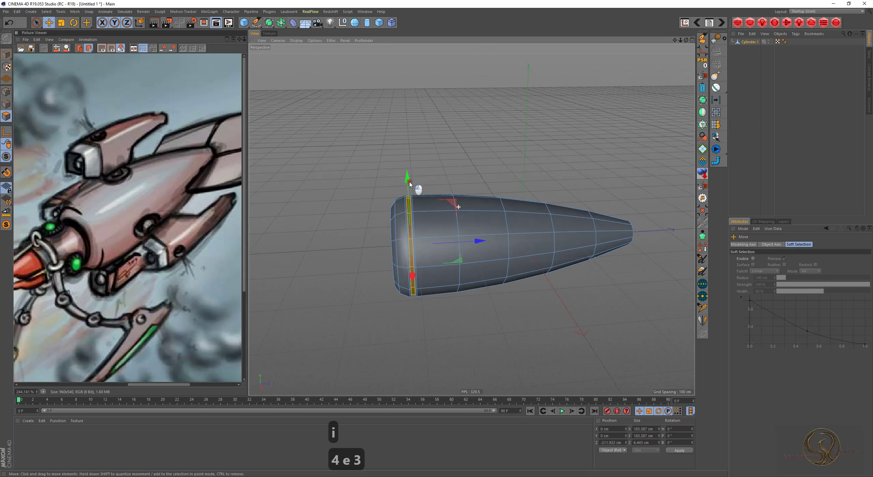
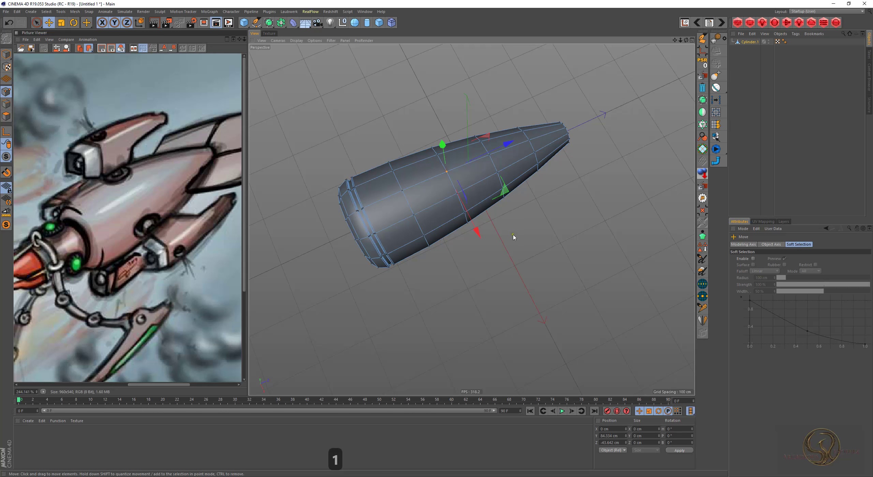
pyautogui.press('alt+b')
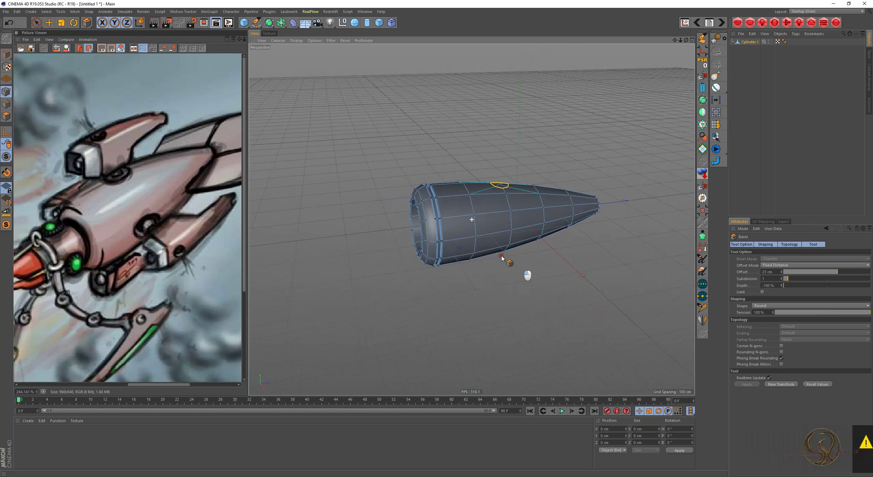
# - Move the rear faces into place and reframe the hull in the viewport
pyautogui.press('e')
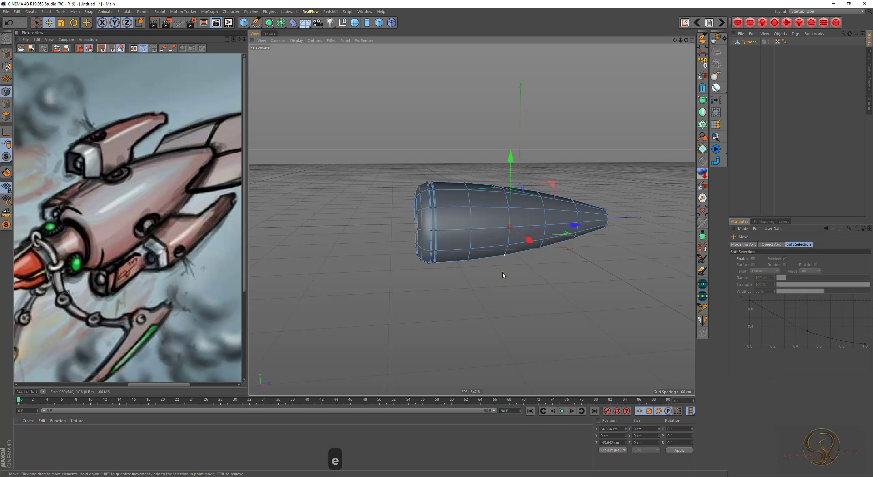
pyautogui.moveTo(493, 291); pyautogui.dragTo(518, 262)
pyautogui.click(490, 269)
pyautogui.moveTo(516, 253); pyautogui.dragTo(581, 278)
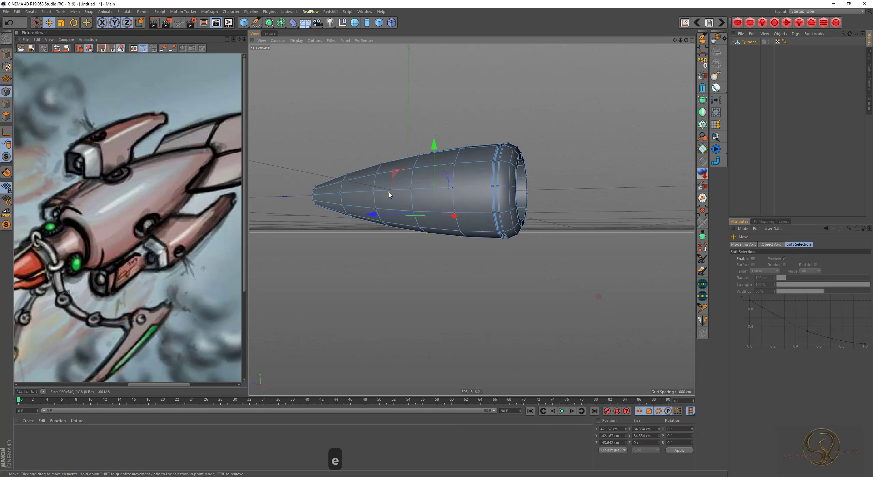
pyautogui.moveTo(505, 298); pyautogui.dragTo(394, 254)
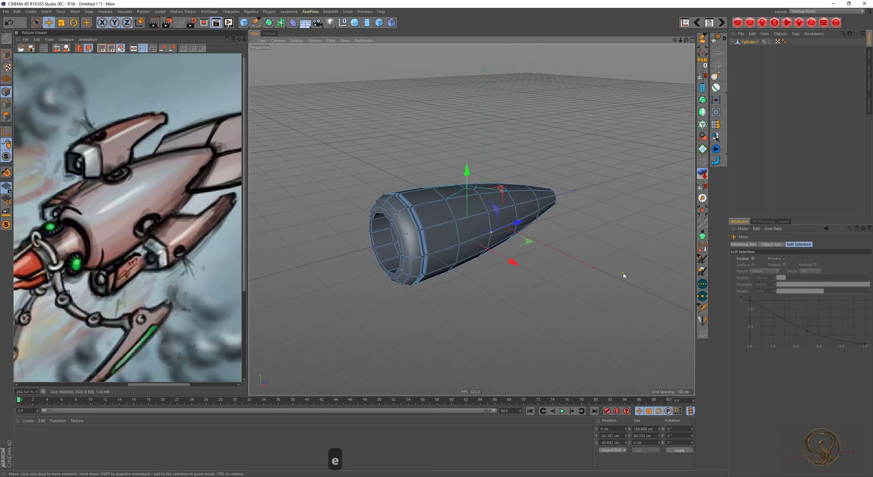
# - Bevel the rear faces and reposition them so the hull nose gains shaped segments
pyautogui.press('alt+b')
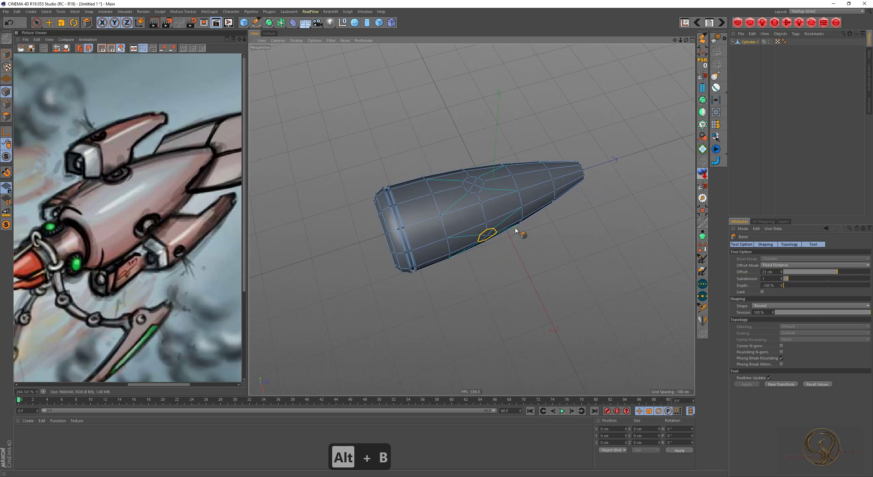
pyautogui.press('u')
pyautogui.press('e')
pyautogui.press('e')
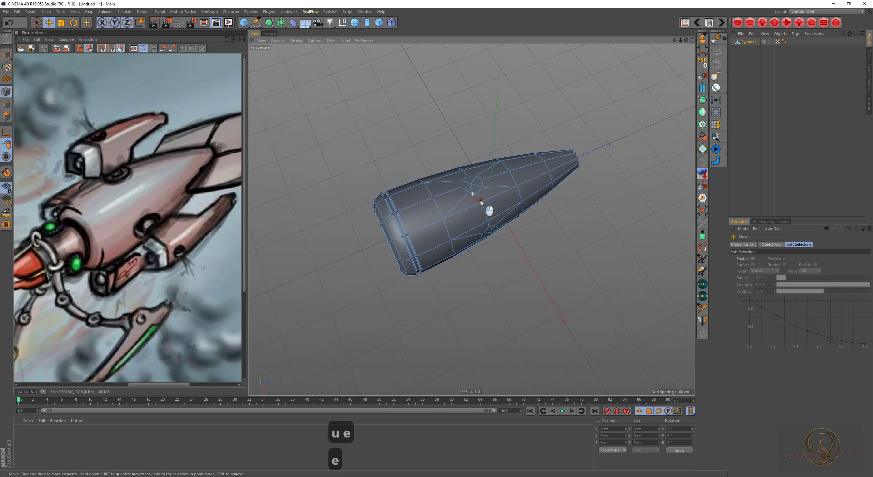
pyautogui.press('3')
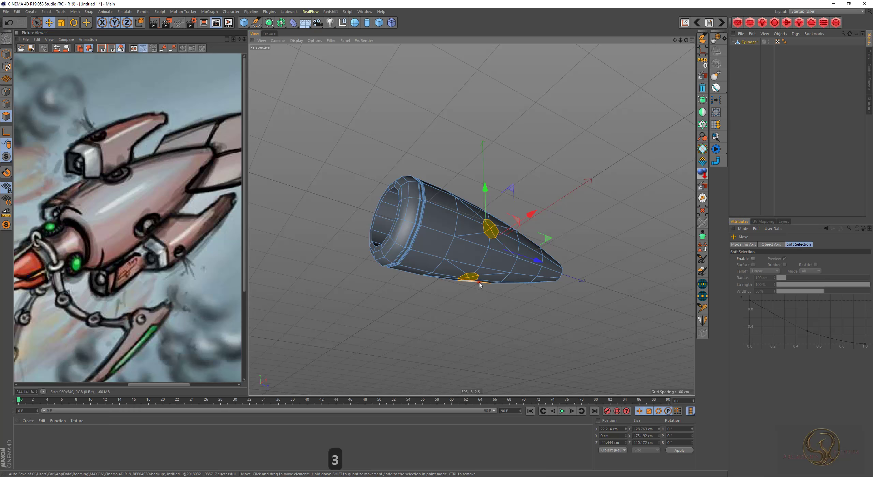
pyautogui.moveTo(385, 212); pyautogui.dragTo(385, 210)
pyautogui.moveTo(439, 233); pyautogui.dragTo(491, 221)
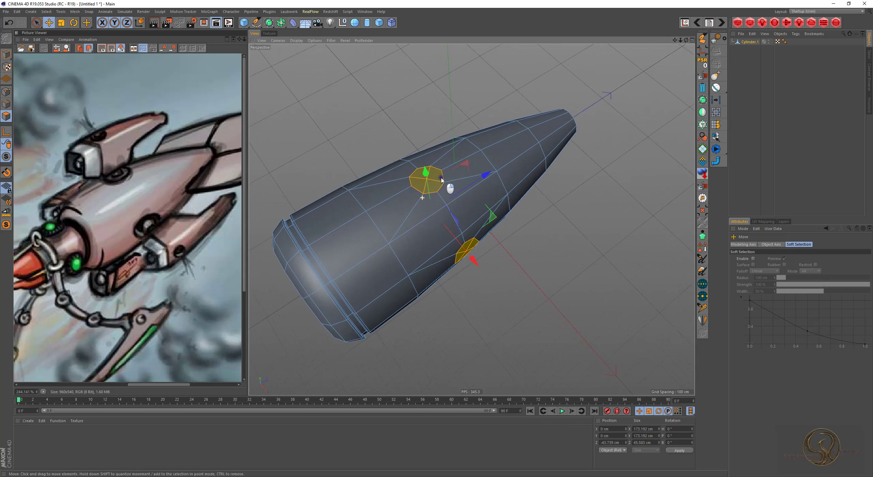
# - Inset and push in another set of hull faces to form a recessed panel
pyautogui.press('i')
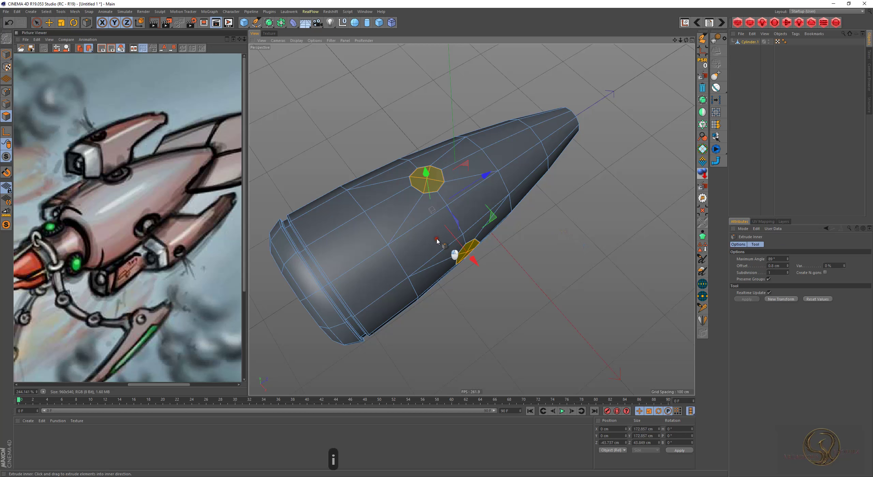
pyautogui.press('d')
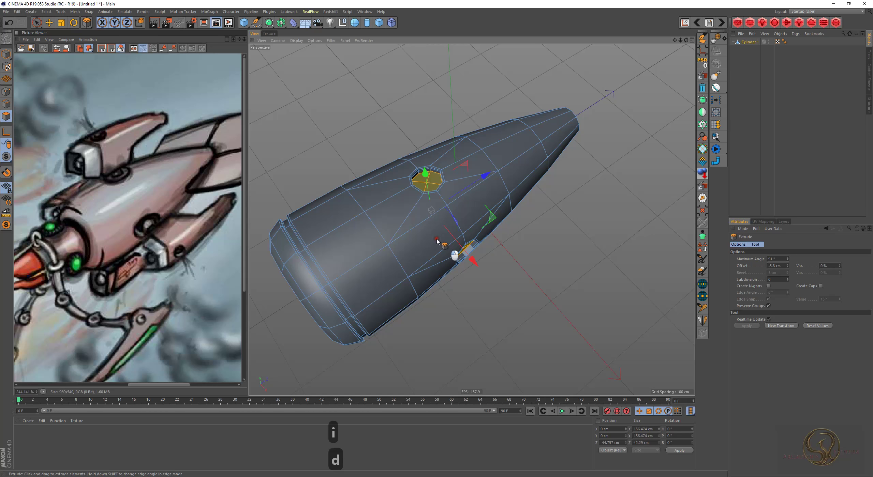
pyautogui.press('i')
pyautogui.press('d')
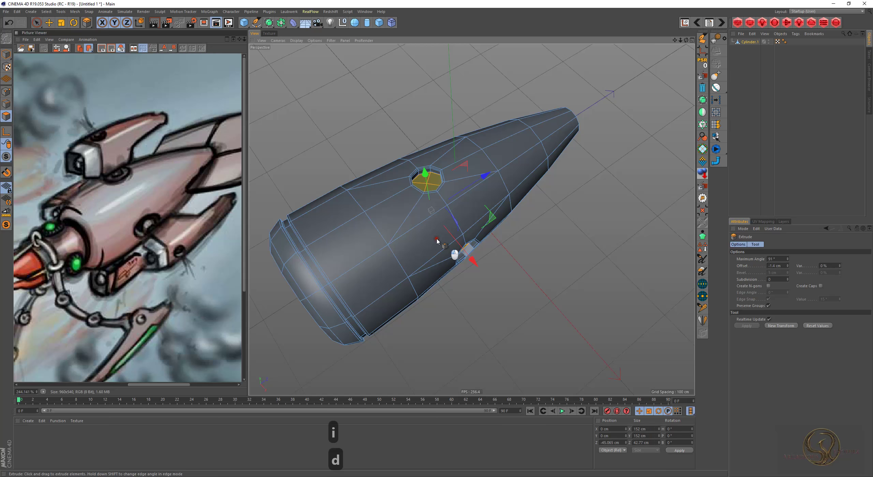
pyautogui.press('i')
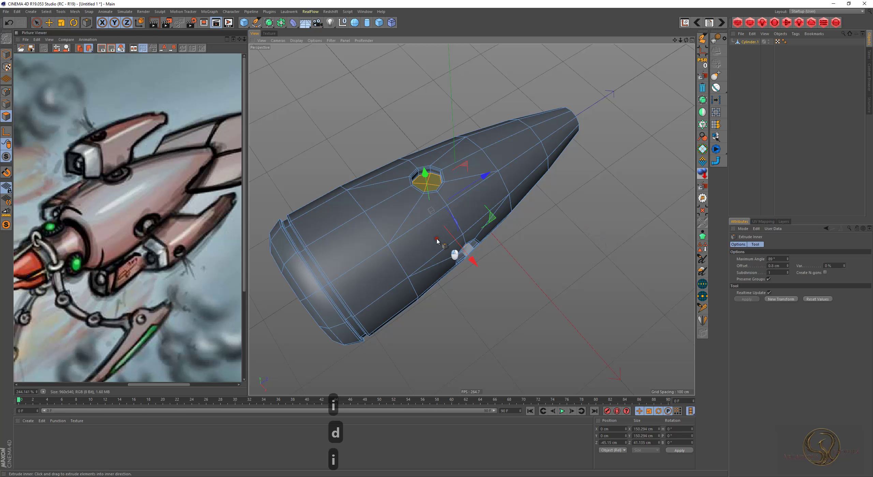
pyautogui.press('4')
pyautogui.press('e')
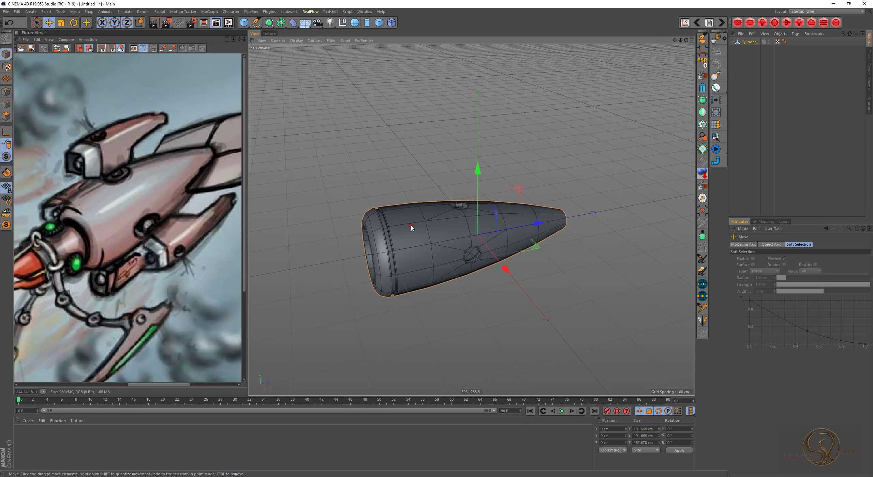
# - Fill-select the cylinder's cap polygons and begin moving them to extend the hull
pyautogui.press('2')
pyautogui.write('kl')
pyautogui.press('e')
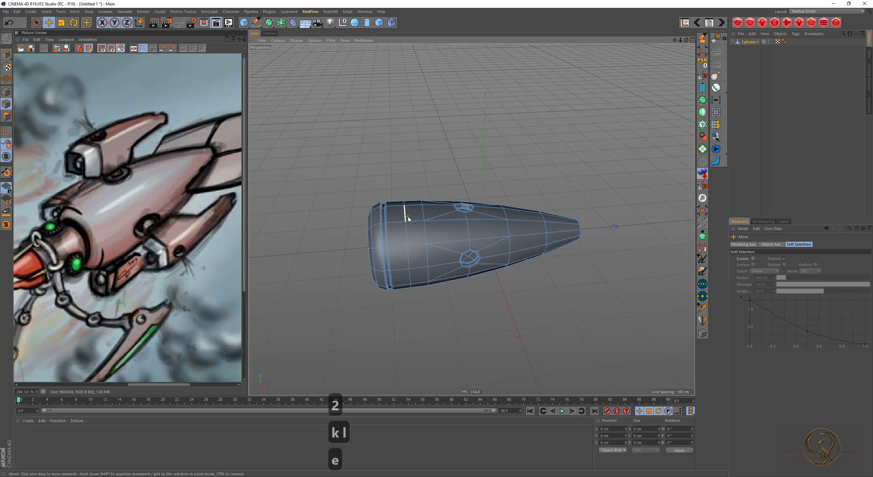
pyautogui.press('f')
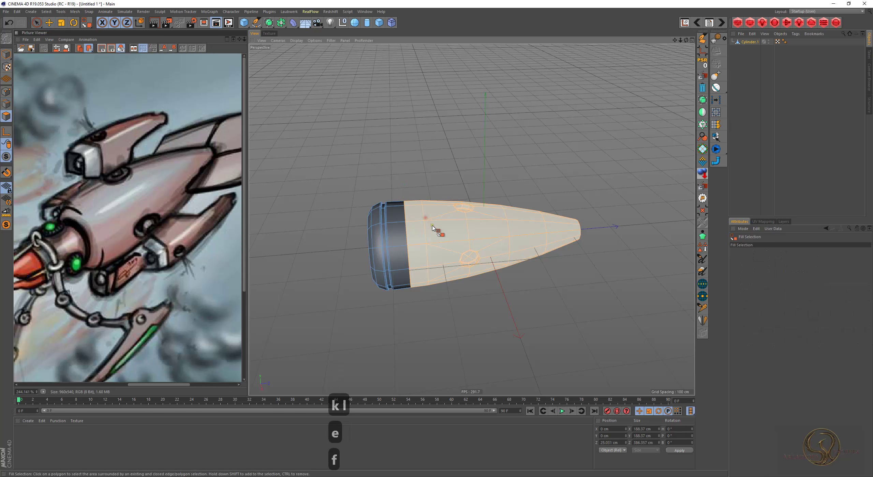
pyautogui.write('ui')
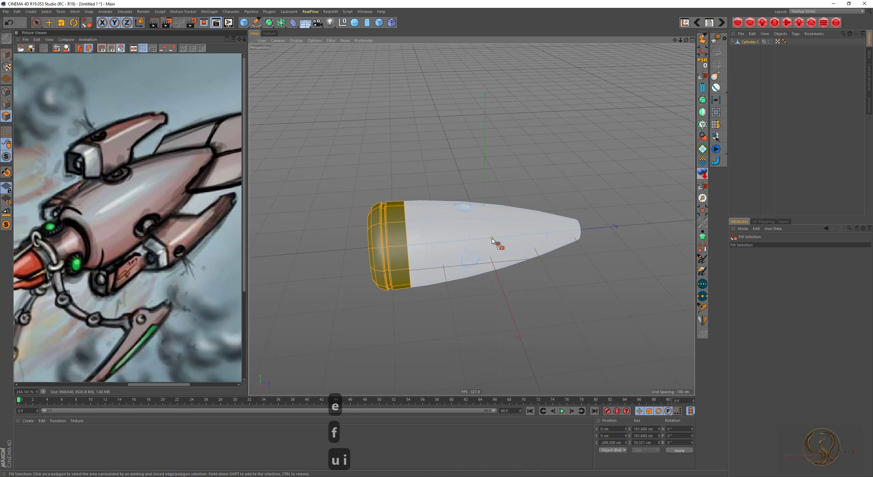
pyautogui.press('u')
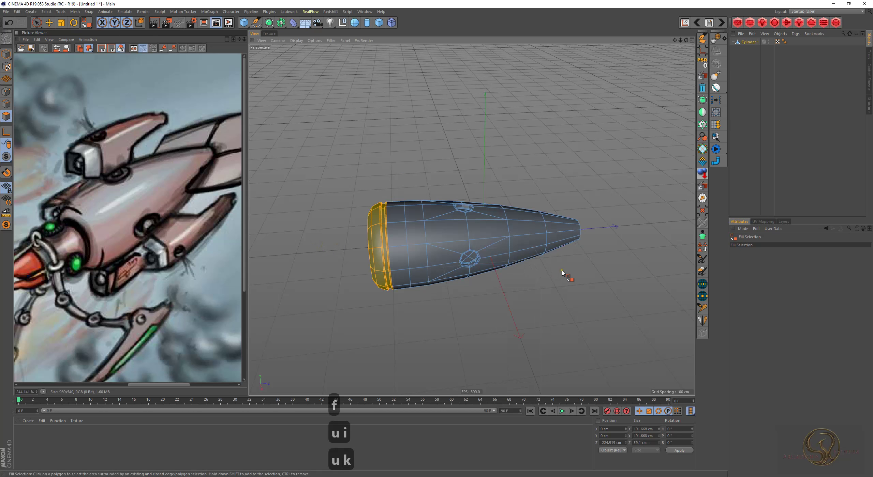
pyautogui.press('2')
pyautogui.write('uk')
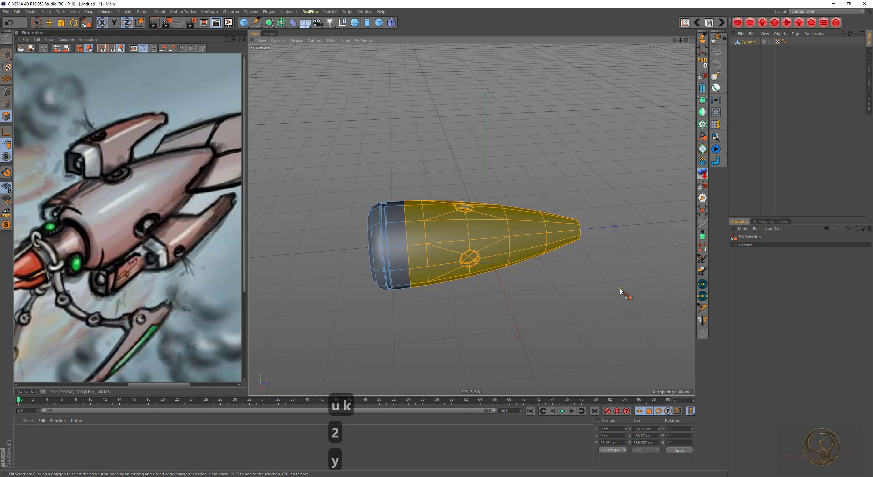
# - Freehand-select and reposition the end faces so the hull section reaches about 349 cm
pyautogui.press('y')
pyautogui.write('k')
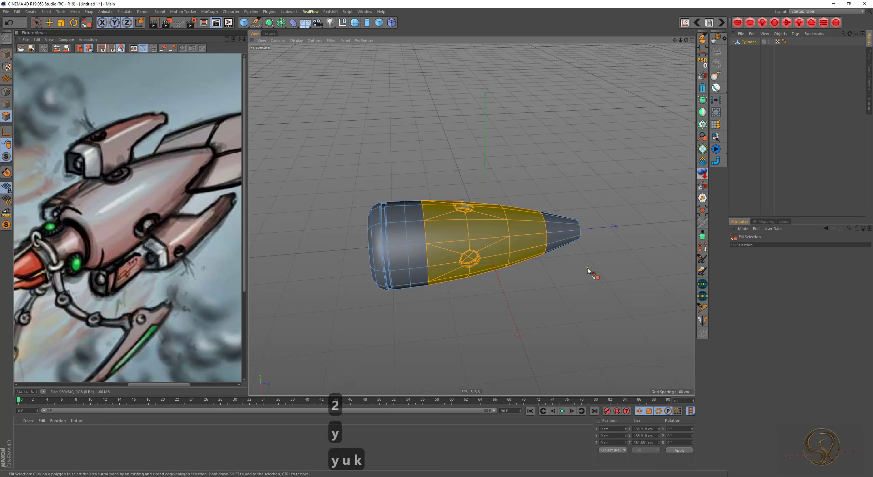
pyautogui.press('q')
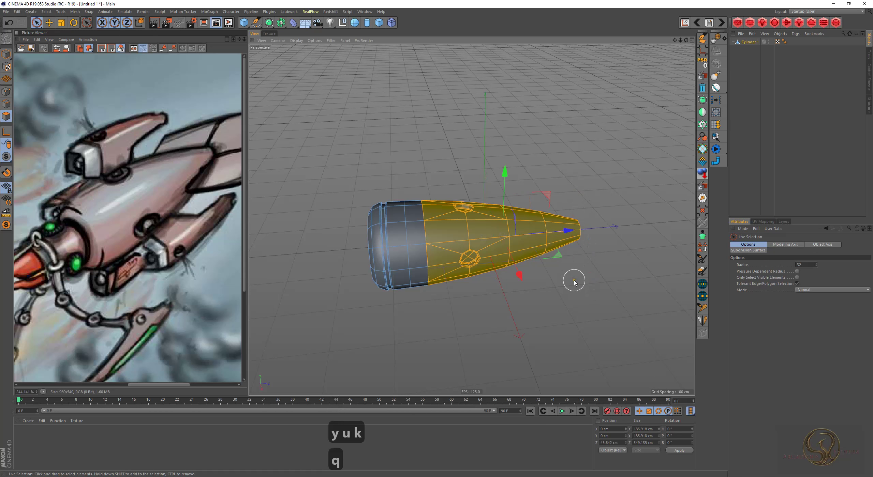
pyautogui.press('e')
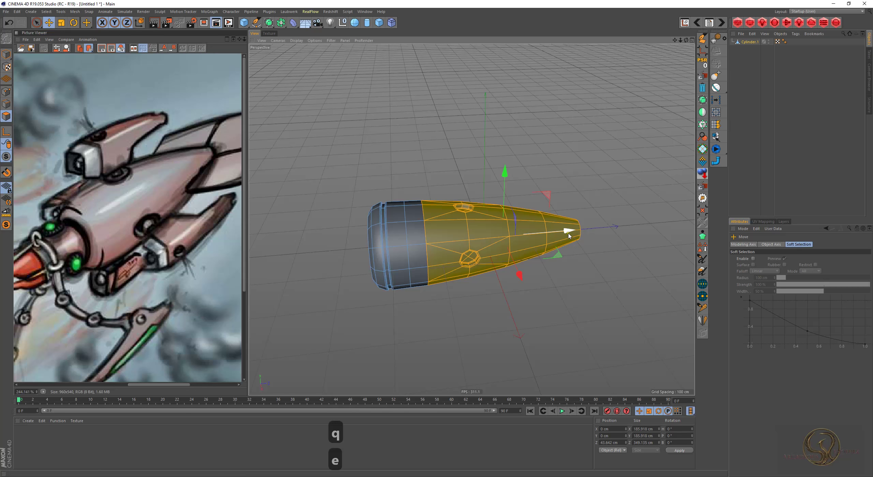
pyautogui.write('uy')
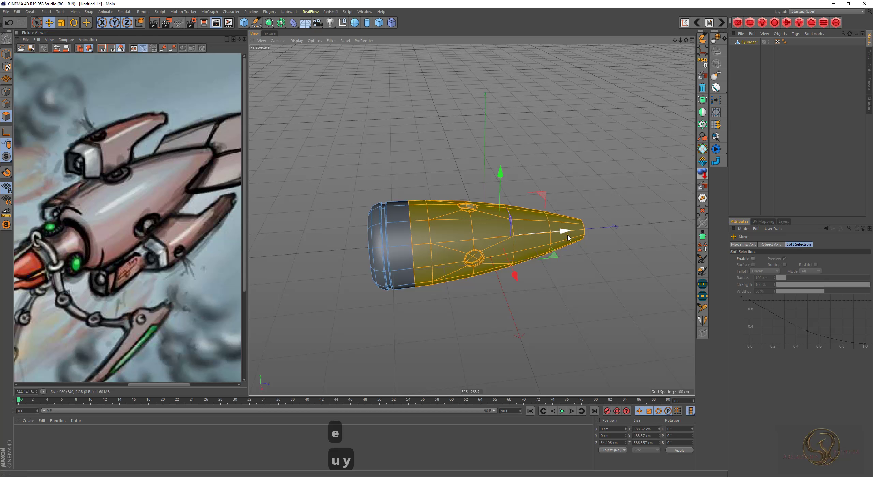
pyautogui.press('u')
pyautogui.press('q')
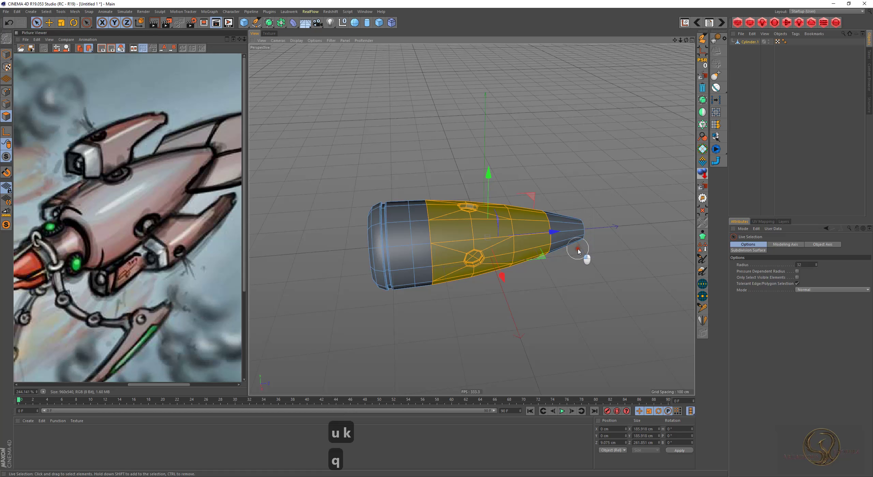
pyautogui.press('e')
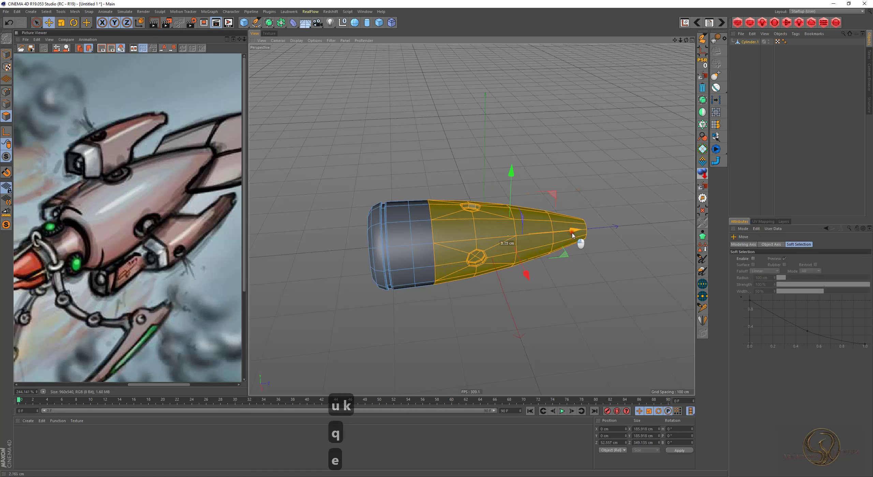
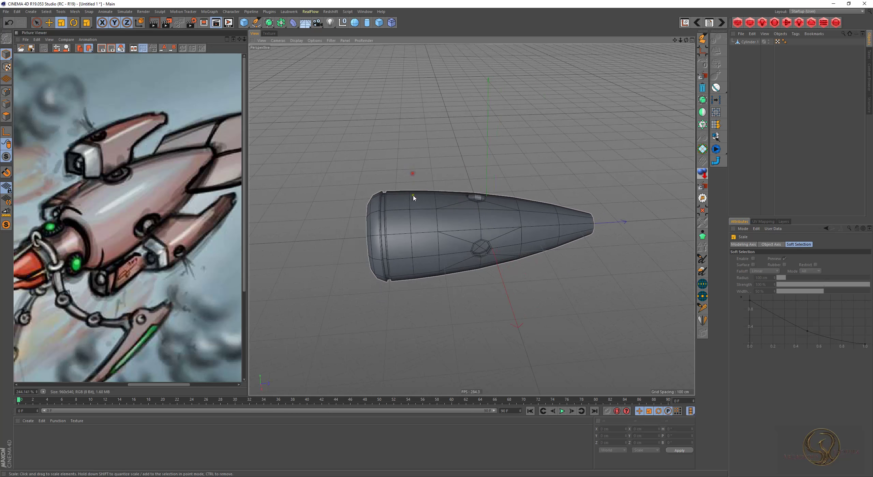
# - Fill-select the hull's cap polygons and switch to resizing them
pyautogui.press('2')
pyautogui.press('f')
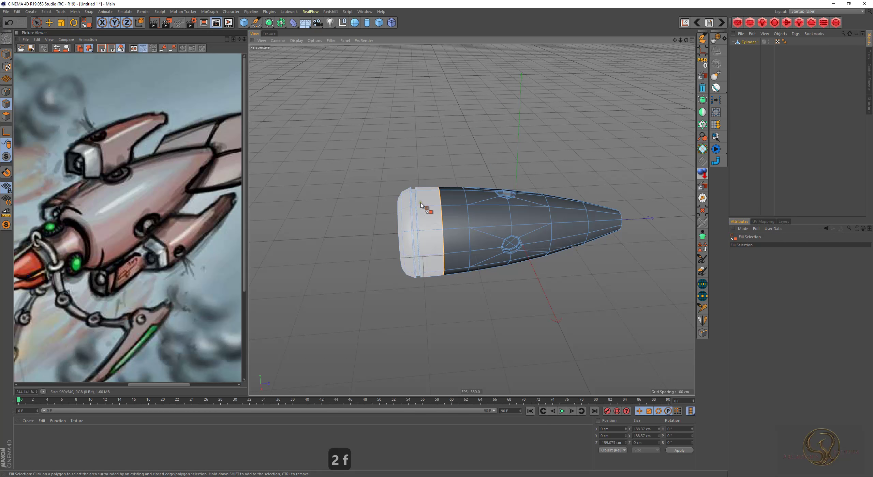
pyautogui.write('2f')
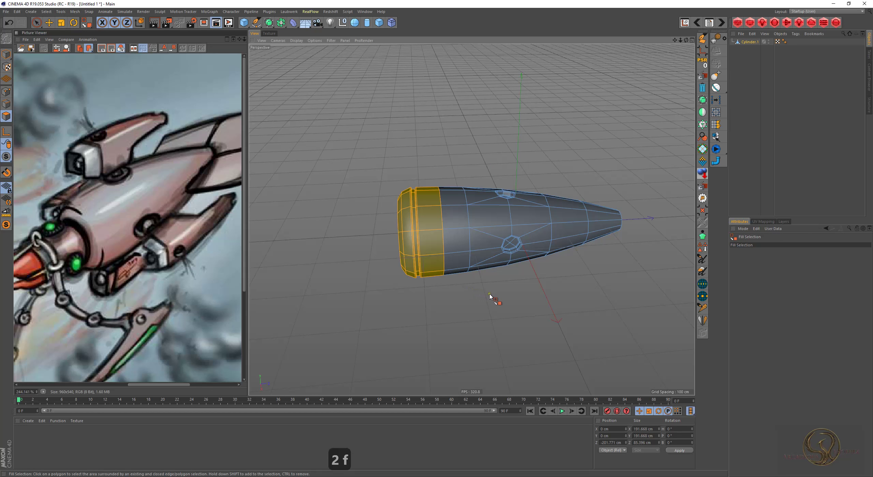
pyautogui.press('t')
pyautogui.click(493, 292)
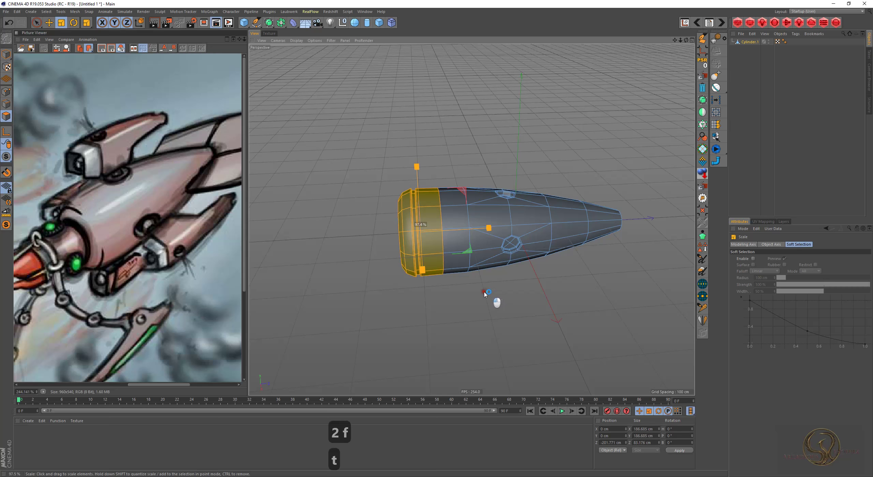
pyautogui.write('uk')
# - Shrink the end faces to about 175 cm across, tapering the hull into a pointed nose
pyautogui.moveTo(489, 294); pyautogui.dragTo(480, 298)
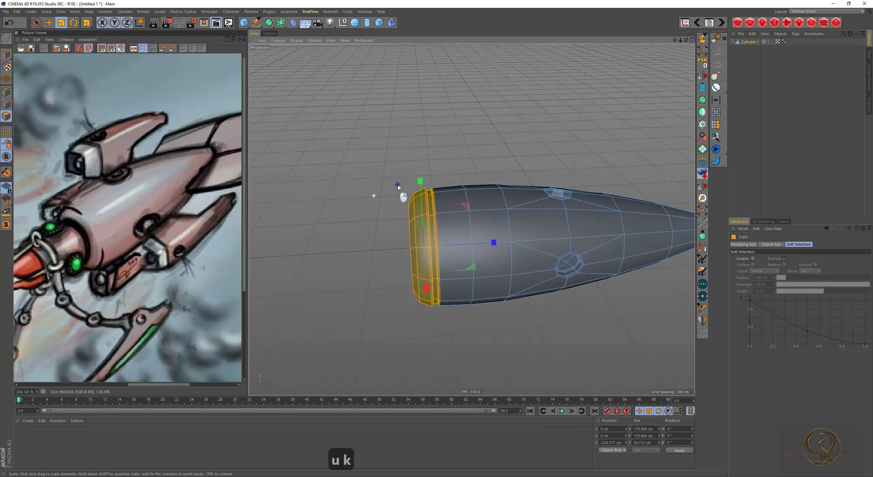
pyautogui.write('ukukuk')
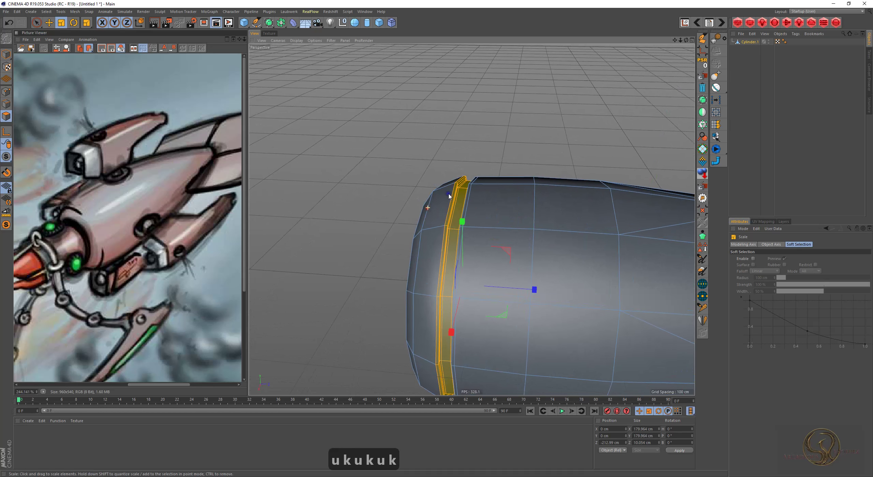
pyautogui.press('e')
pyautogui.press('e')
pyautogui.press('f')
pyautogui.press('t')
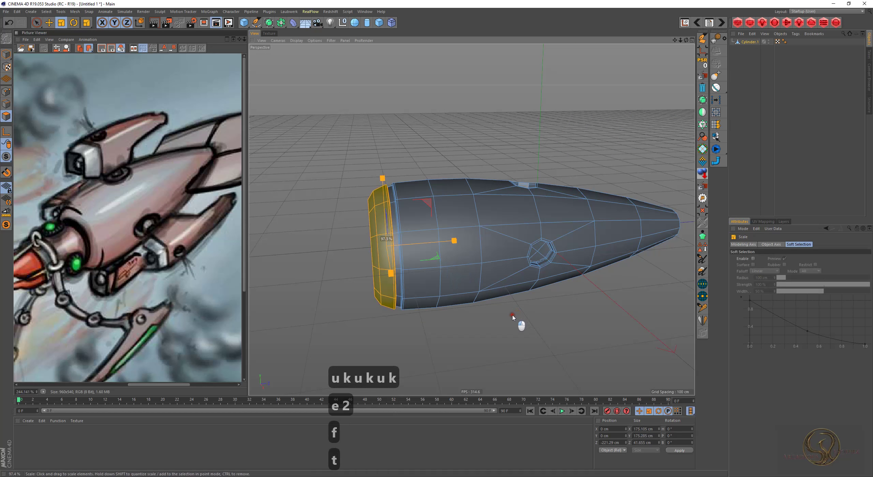
# - Add a cube rotated 45 degrees and flatten it into a thin plate about 220 cm wide
pyautogui.write('e2e2')
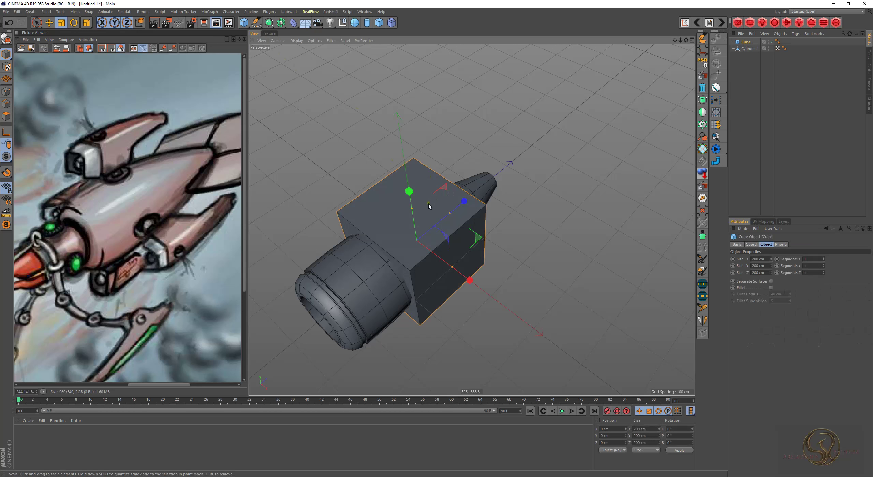
pyautogui.press('e')
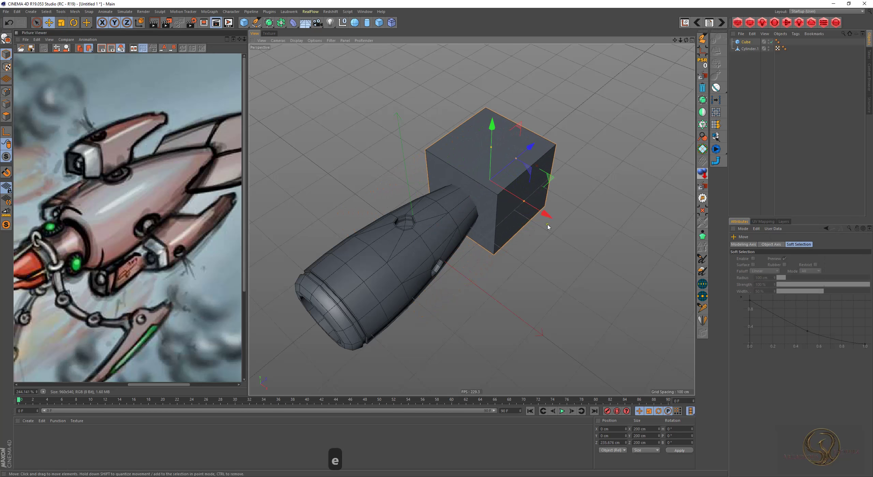
pyautogui.write('45')
pyautogui.press('Return')
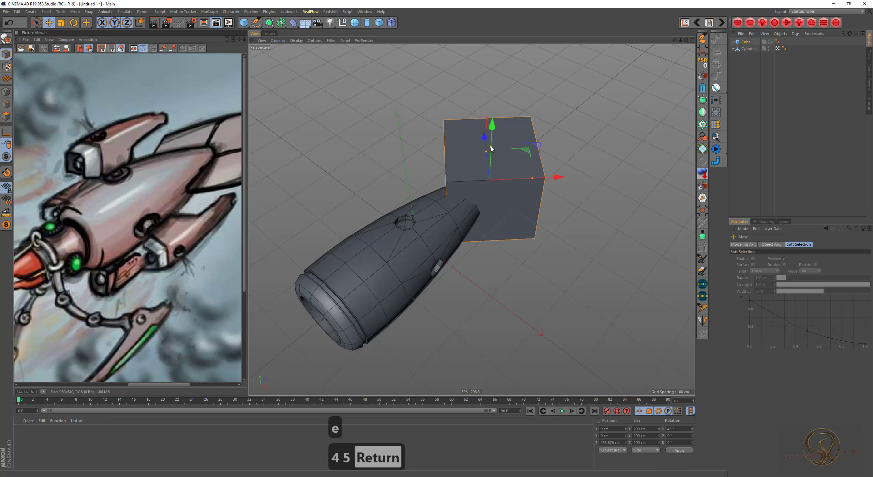
pyautogui.press('Return')
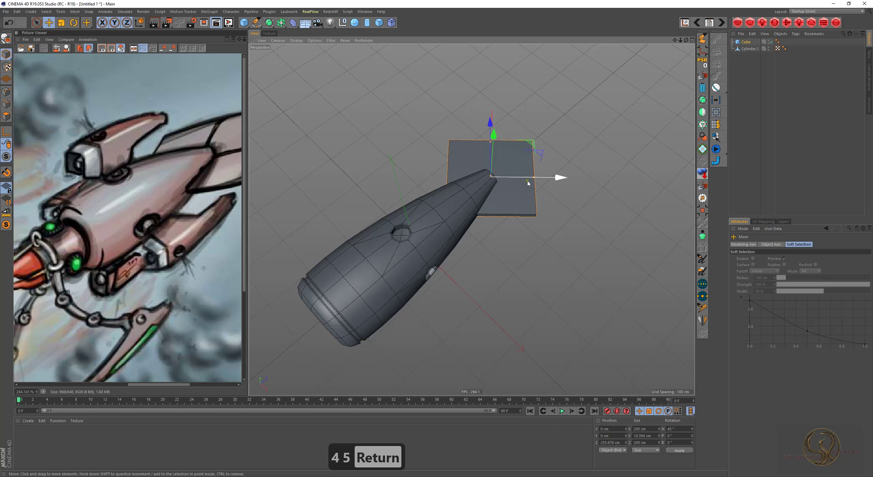
pyautogui.press('t')
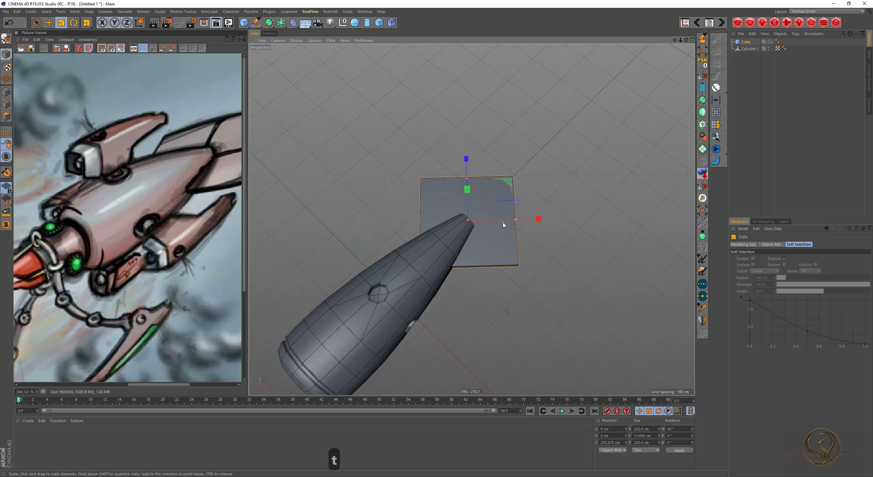
# - Make the plate editable, pull it toward a pointed shape, and solo it in the viewport
pyautogui.press('c')
pyautogui.write('c1q')
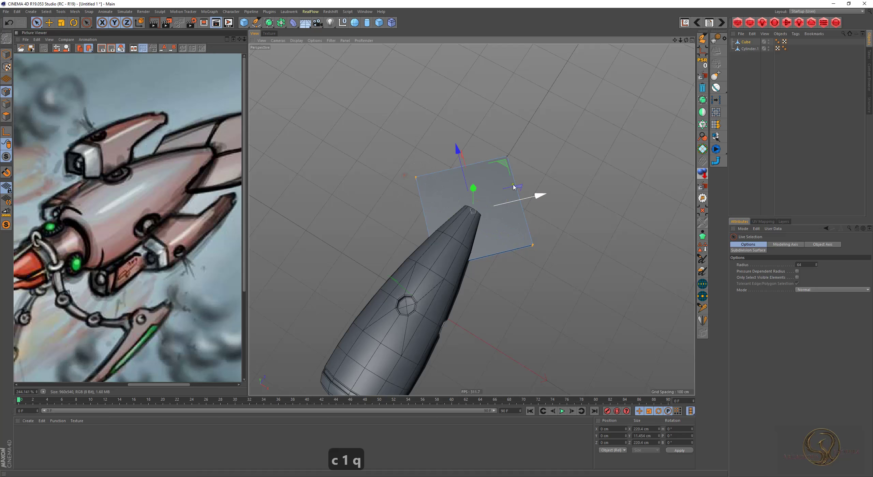
pyautogui.press('w')
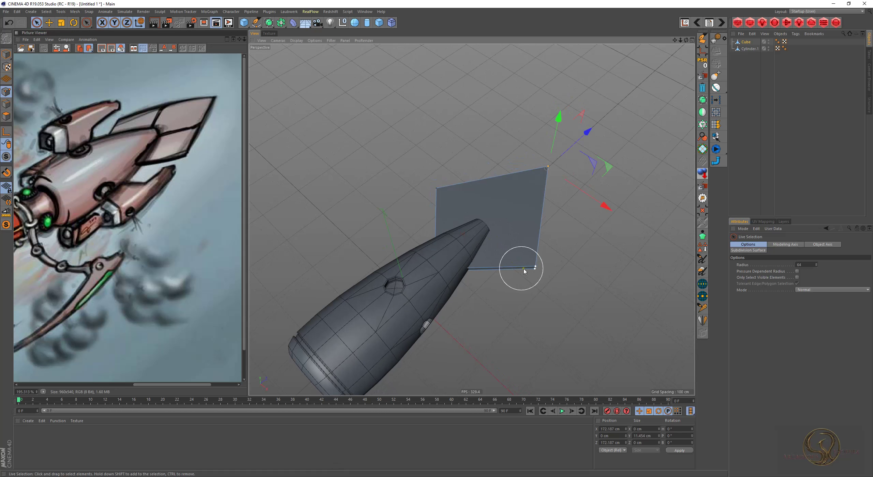
pyautogui.press('q')
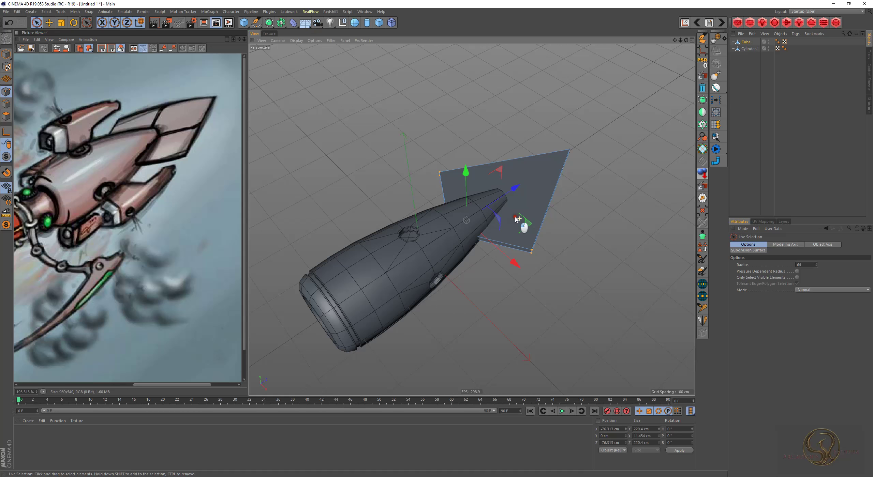
pyautogui.press('alt+q')
# - Select the fin plate's top points and bring them together into a sharp tip
pyautogui.press('1')
pyautogui.press('e')
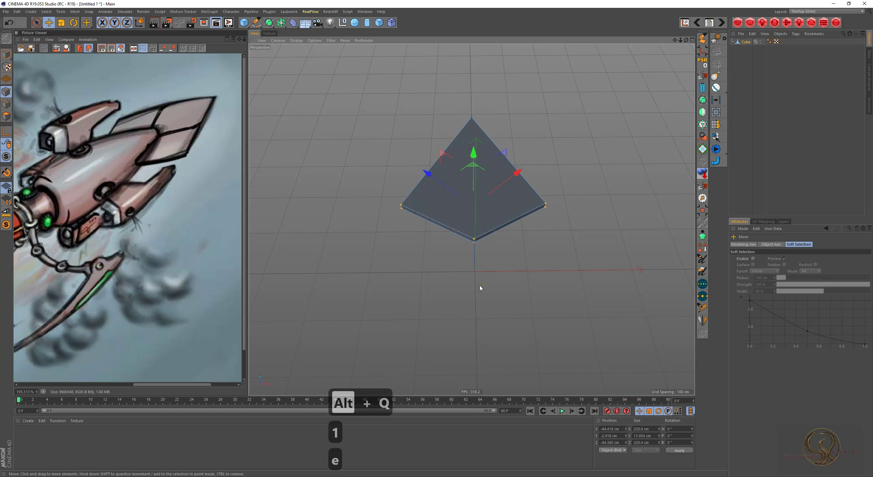
pyautogui.press('ctrl+z')
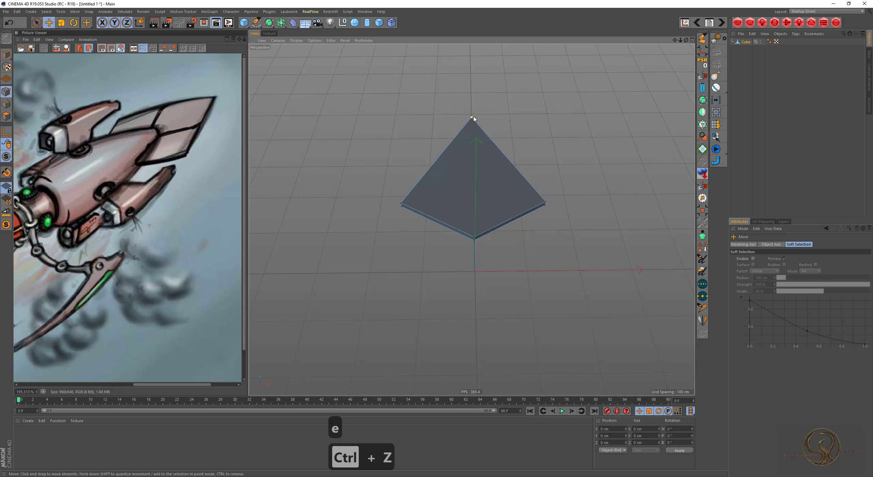
pyautogui.press('q')
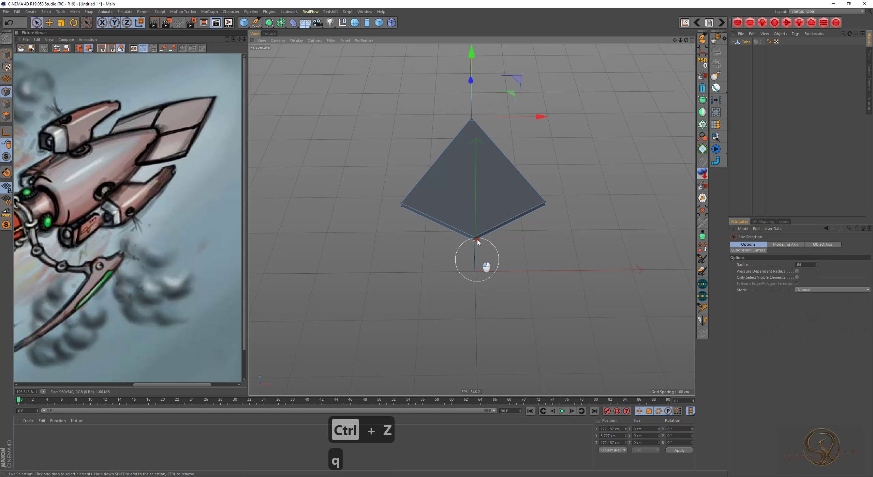
pyautogui.press('m')
pyautogui.write('m')
pyautogui.moveTo(467, 257); pyautogui.dragTo(392, 276)
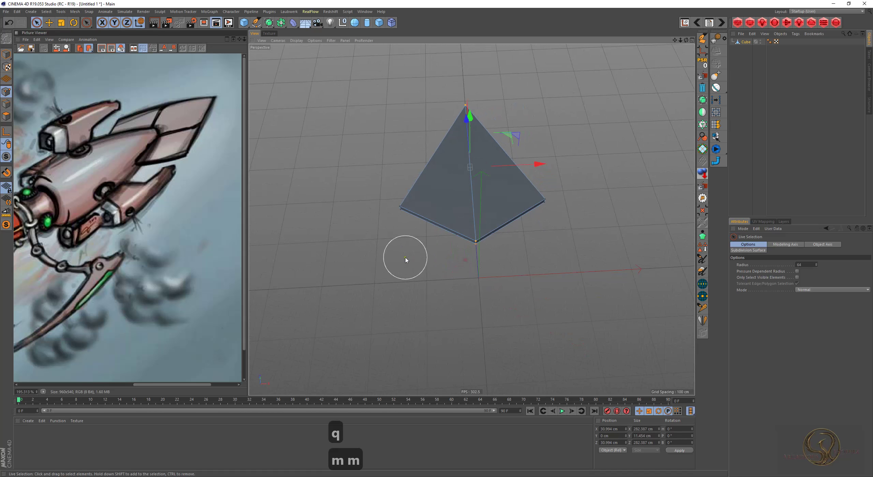
pyautogui.write('m')
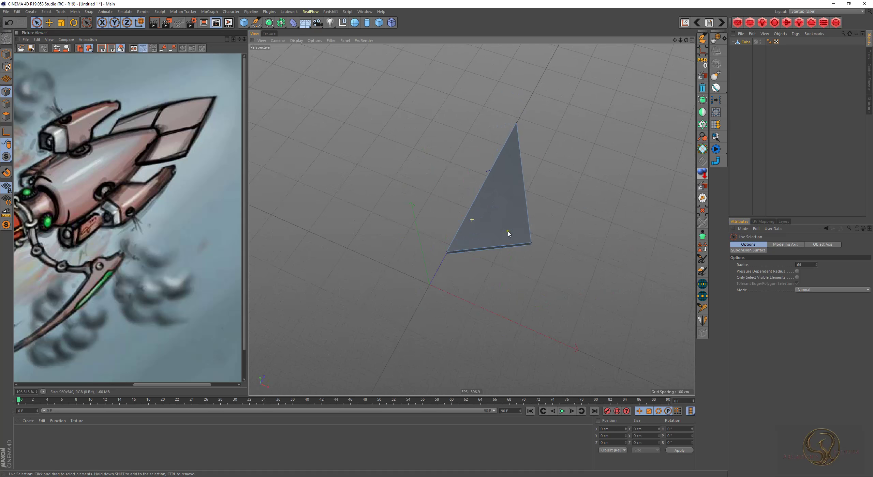
pyautogui.write('kl')
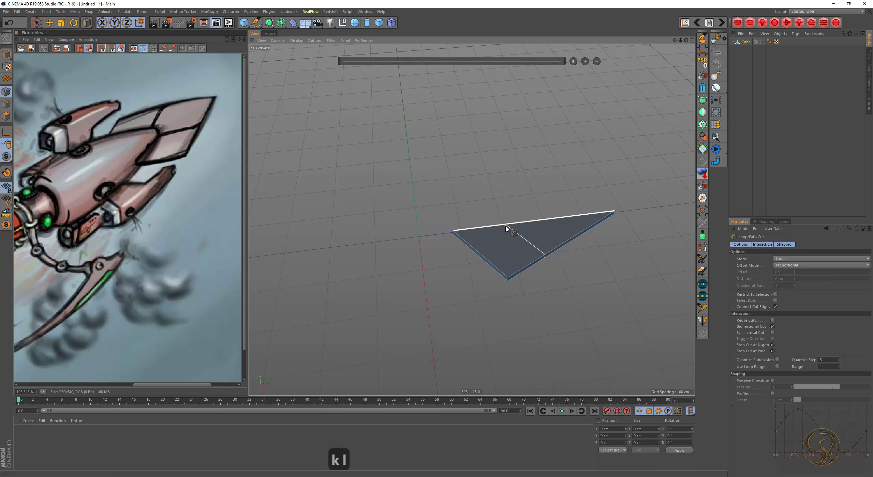
# - Cut a new edge loop across the fin piece
pyautogui.press('alt+q')
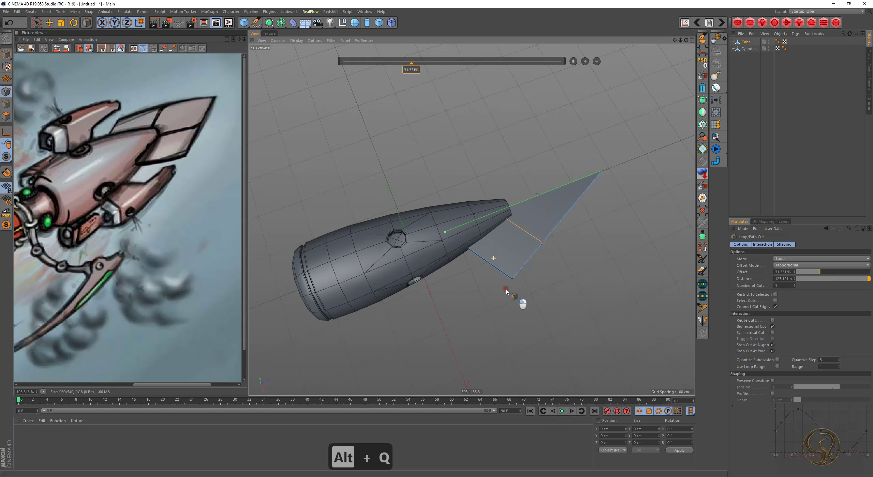
pyautogui.press('e')
pyautogui.press('e')
pyautogui.write('e2')
pyautogui.press('alt+s')
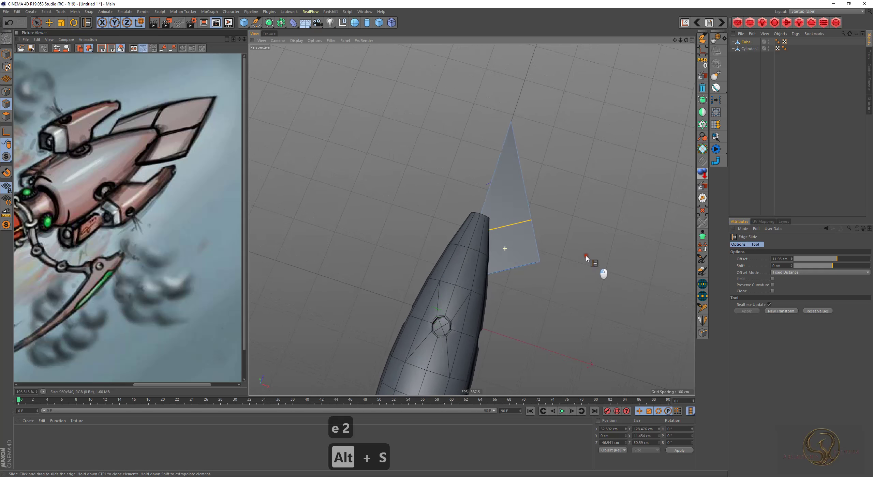
# - Slide the new edge loop into position, leaving a selection about 11.5 cm tall
pyautogui.write('e2')
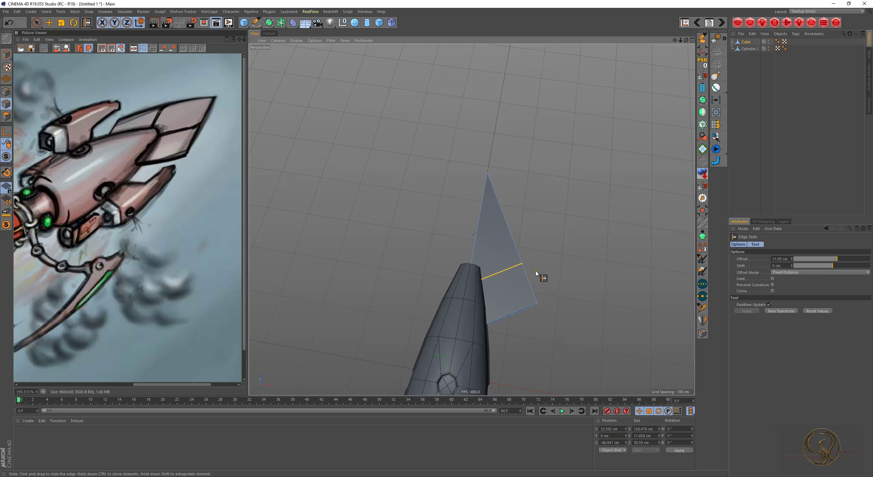
pyautogui.write('1q')
pyautogui.press('q')
pyautogui.press('e')
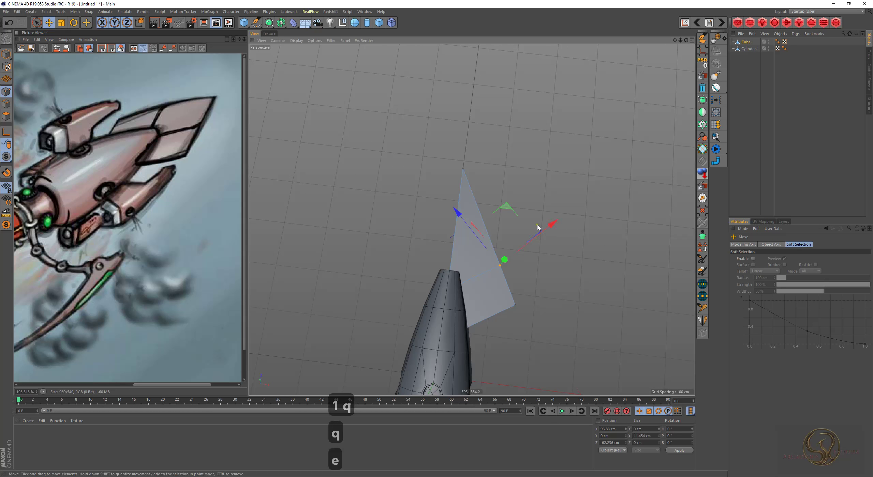
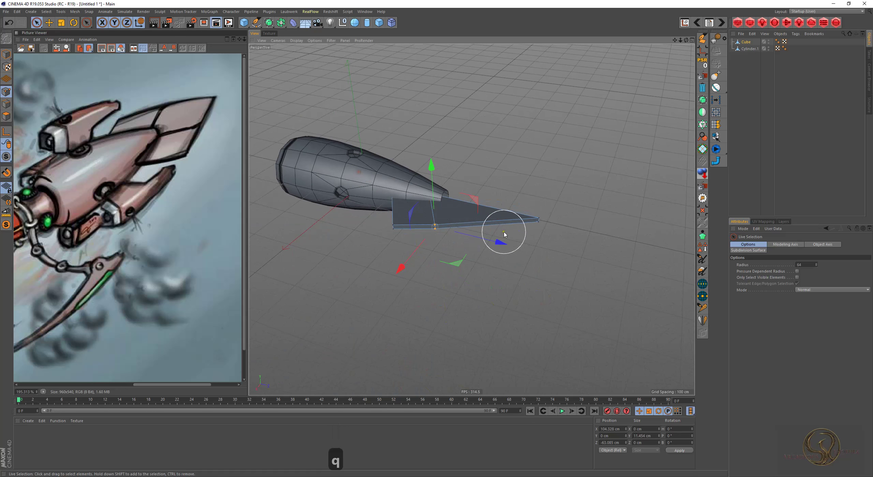
# - Refine the fin plate's outline by moving its points and edges
pyautogui.press('2')
pyautogui.press('m')
pyautogui.write('me1qe')
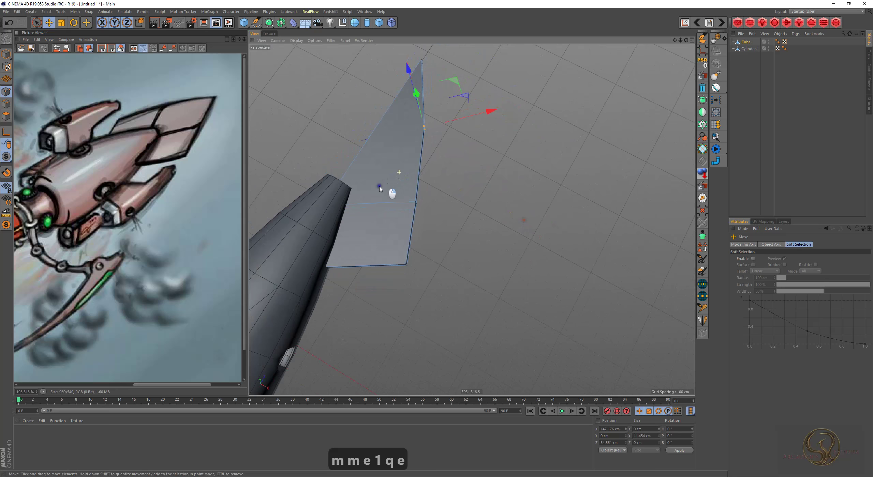
pyautogui.press('alt+q')
pyautogui.press('alt+q')
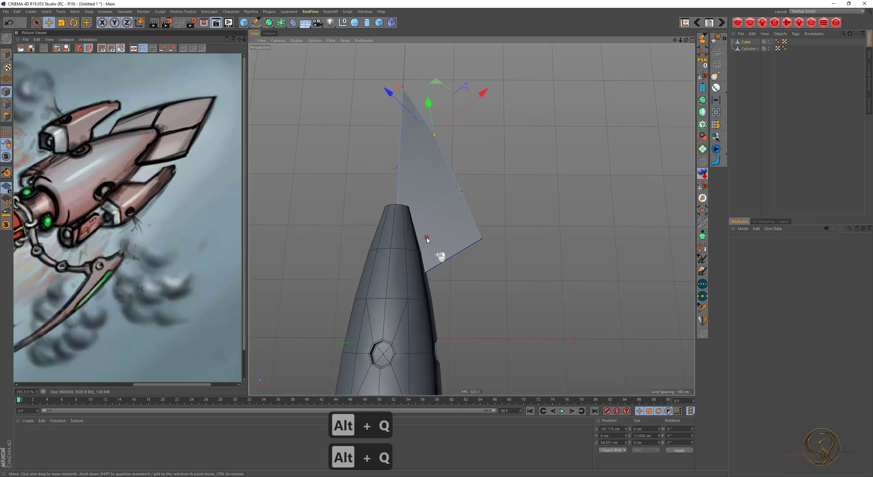
# - Slide an edge along the fin's side, then isolate the Cube fin piece with Solo
pyautogui.press('2')
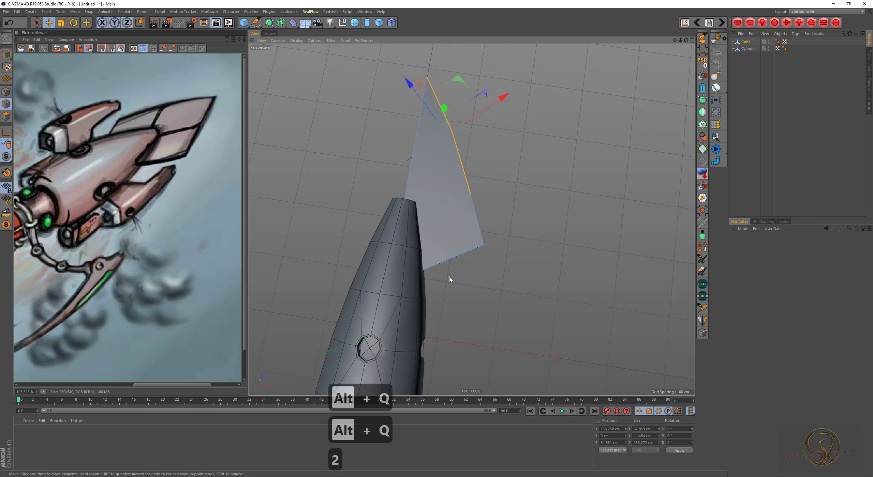
pyautogui.press('q')
pyautogui.press('m')
pyautogui.write('m')
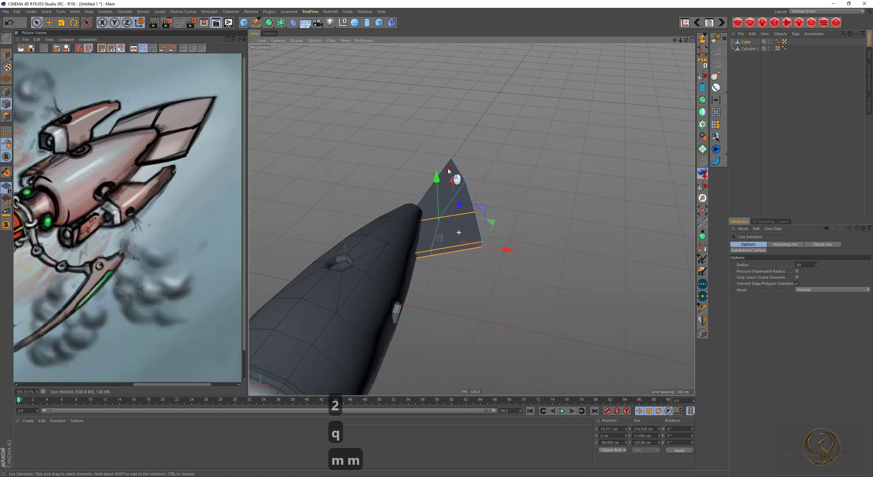
pyautogui.press('e')
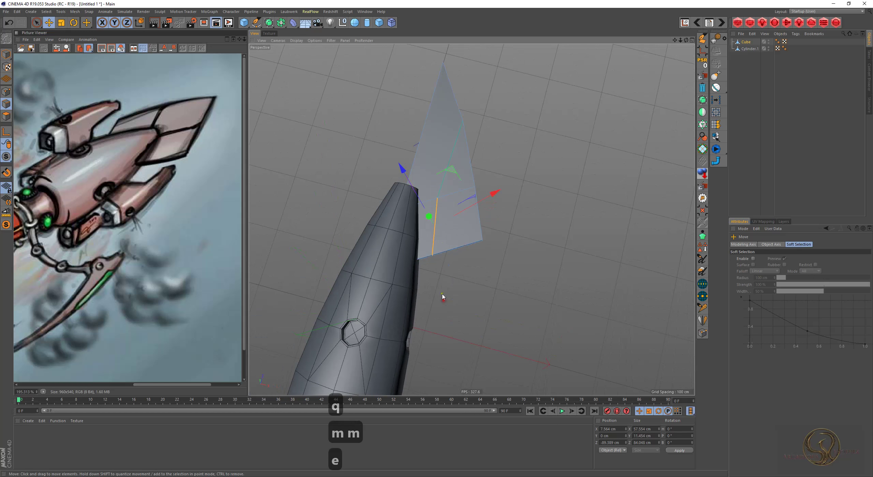
pyautogui.press('alt+s')
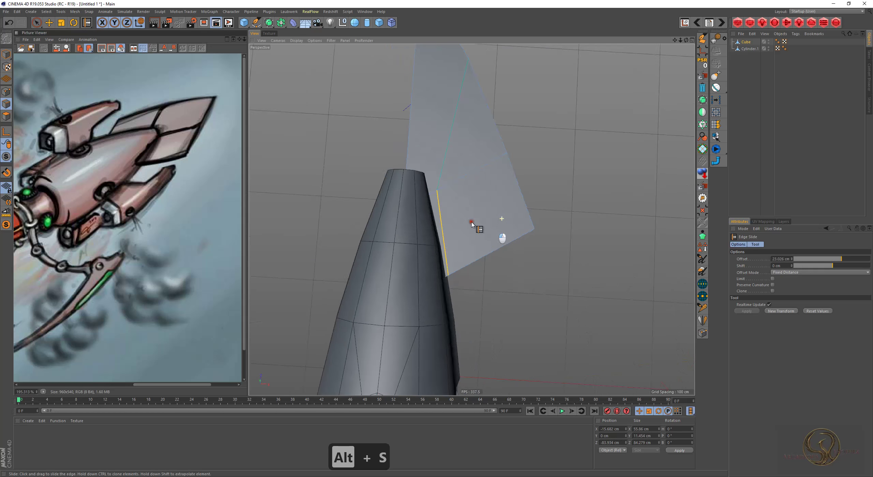
pyautogui.press('alt+q')
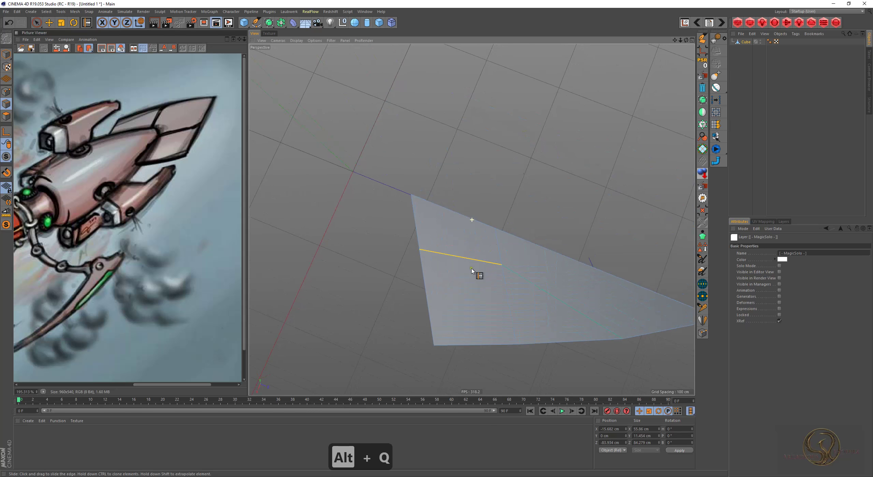
pyautogui.press('q')
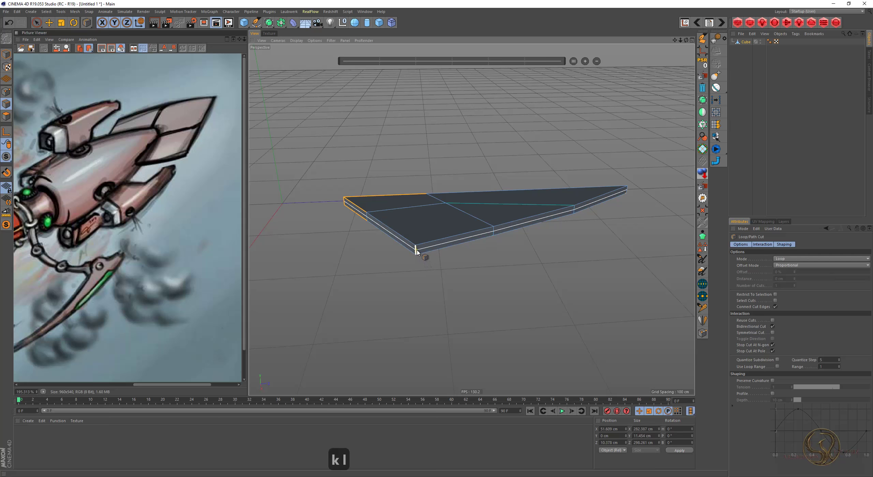
# - Loop-cut the fin, Fill Select one half and place the Cube under a Symmetry object
pyautogui.press('e')
pyautogui.write('f')
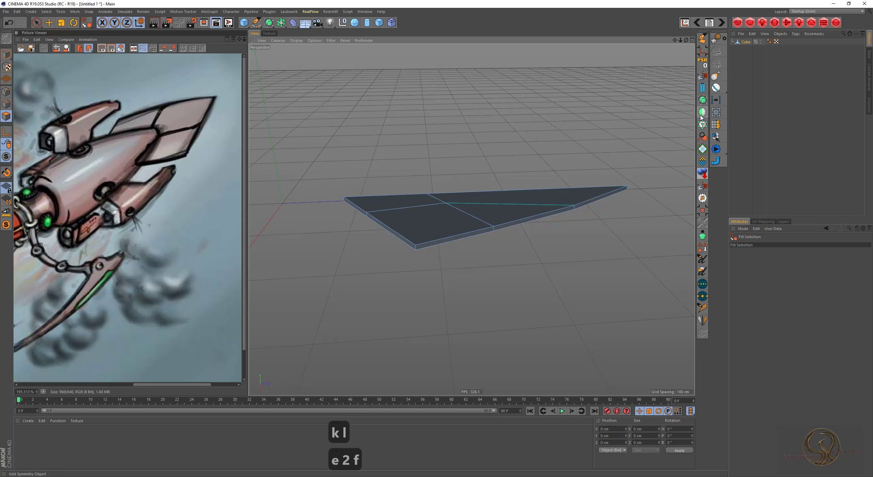
pyautogui.press('ctrl+z')
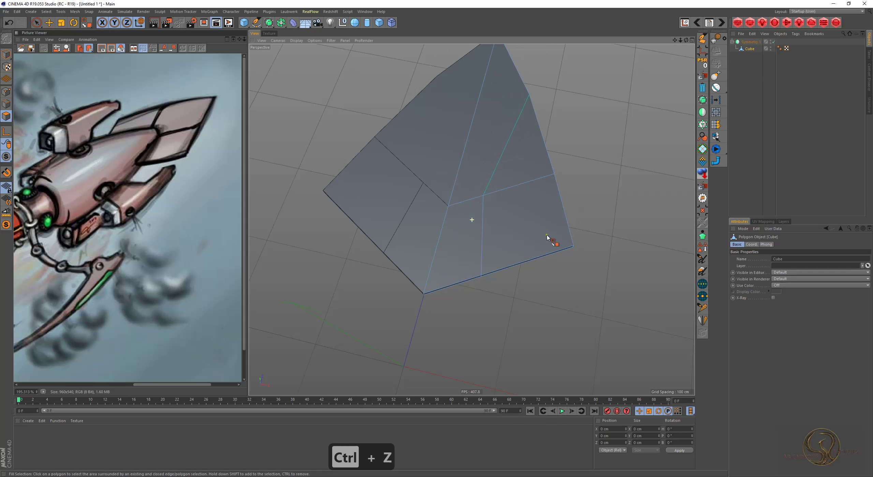
# - Delete the duplicate half's polygons, adjust the remaining points and unsolo the fin
pyautogui.press('1')
pyautogui.press('q')
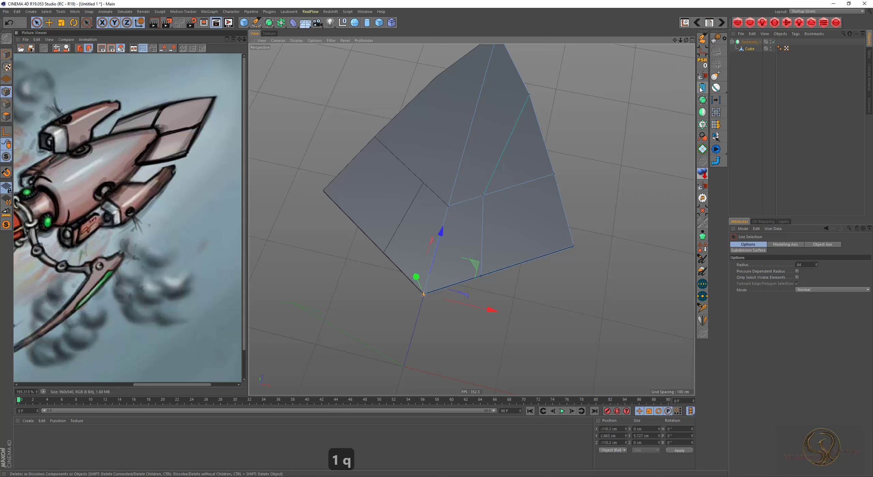
pyautogui.write('1q')
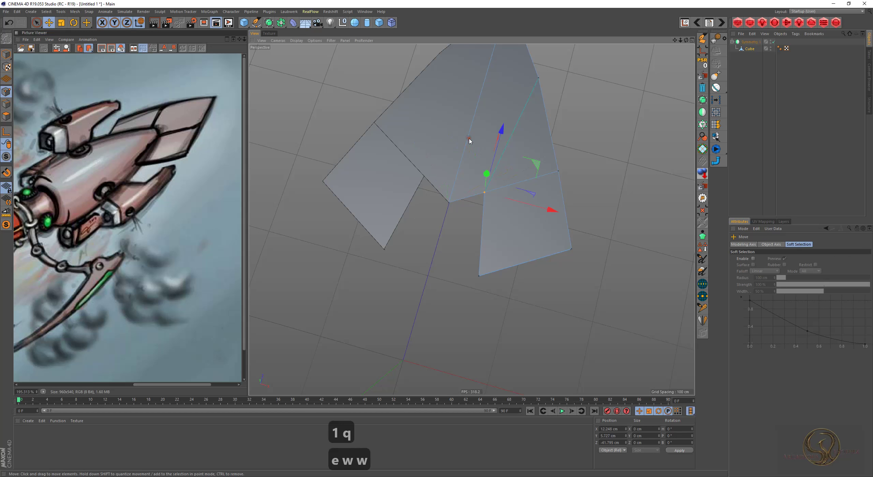
pyautogui.write('wwqeeq')
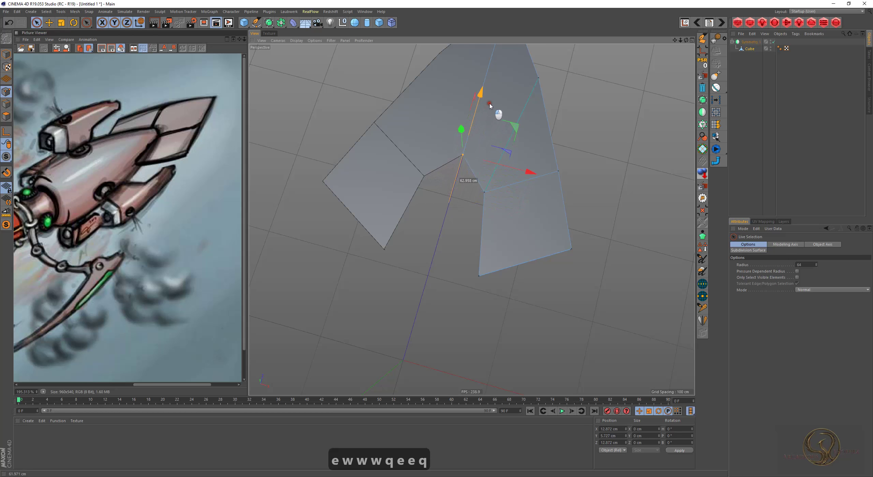
pyautogui.press('alt+q')
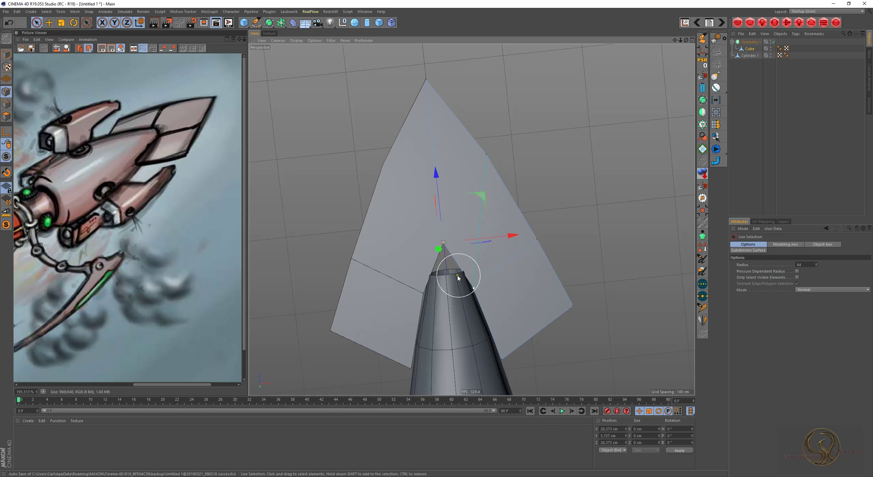
# - Edit the fin's edges with Polygon Pen, move its points, then nest Symmetry.1 under a new Symmetry
pyautogui.press('e')
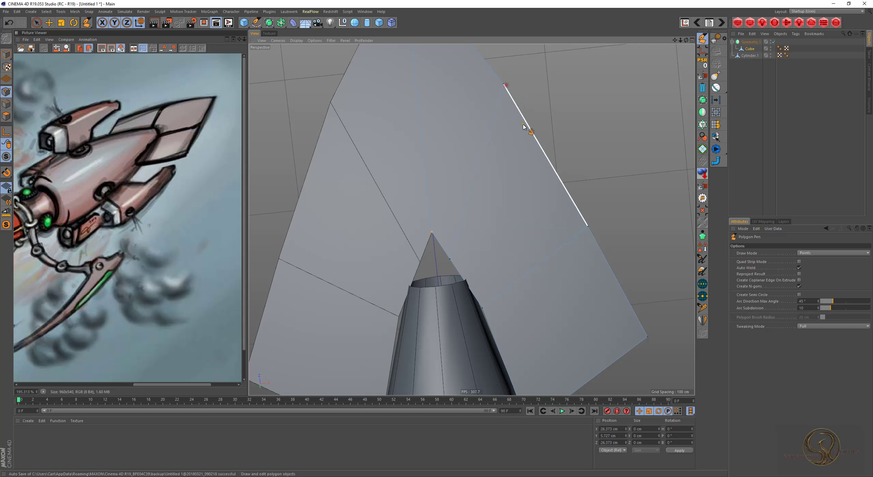
pyautogui.press('e')
pyautogui.write('w')
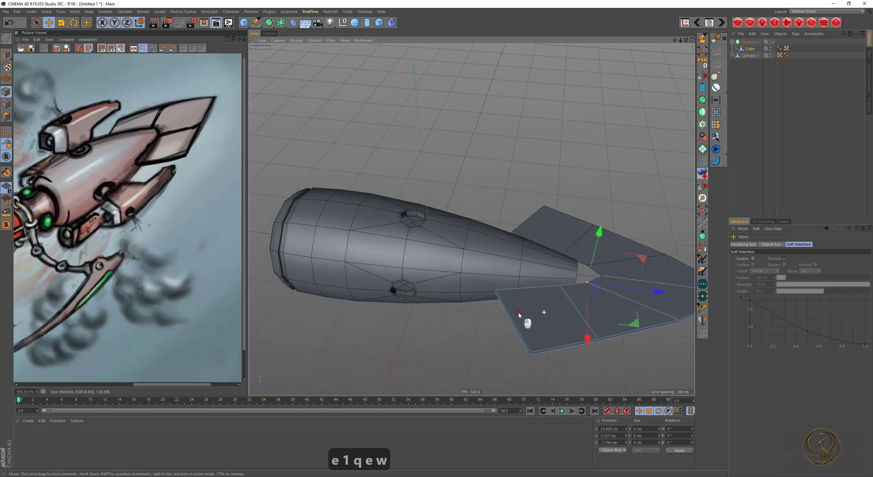
pyautogui.moveTo(453, 279); pyautogui.dragTo(453, 330)
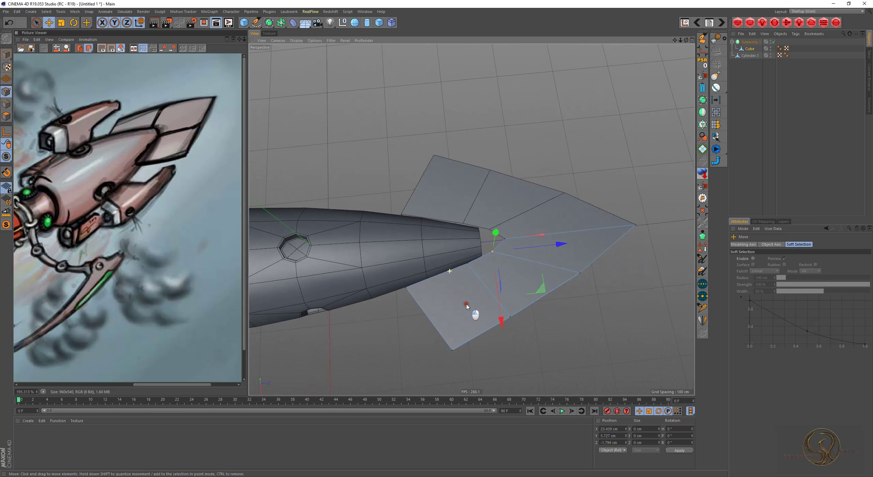
pyautogui.press('q')
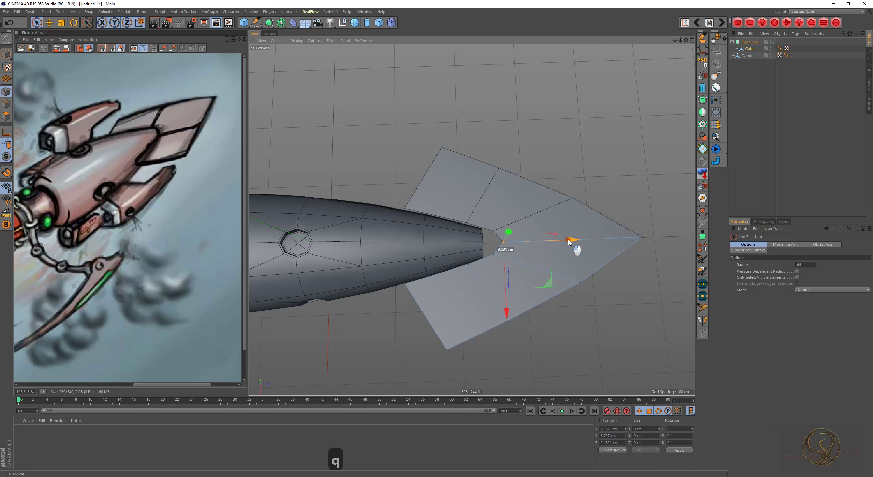
pyautogui.press('4')
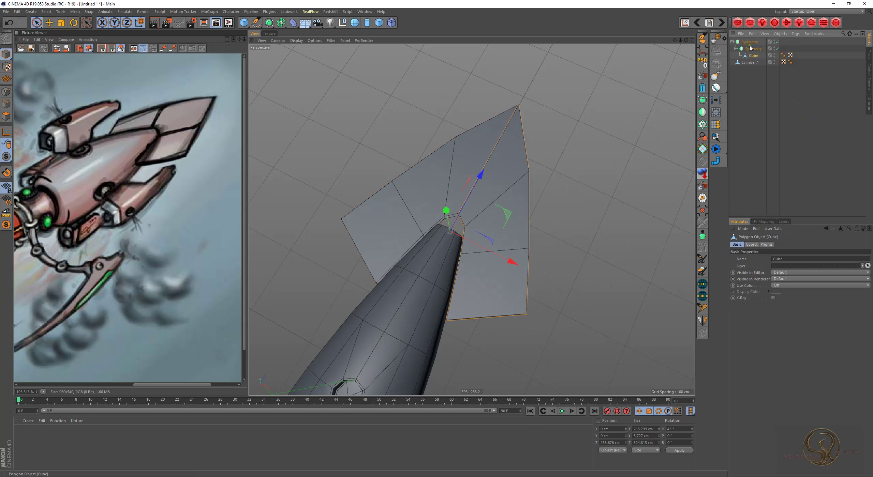
# - Collapse the nested symmetry fin into a single editable polygon object beside the hull
pyautogui.press('ctrl+shift+e')
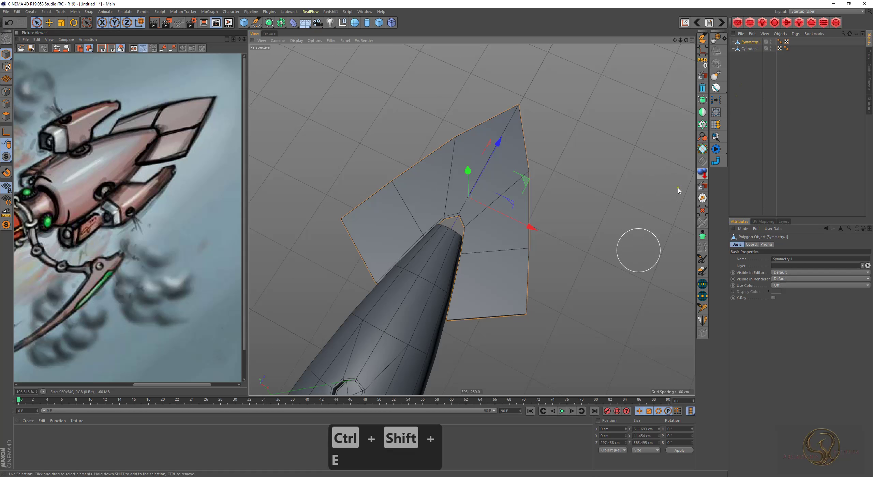
pyautogui.write('1q')
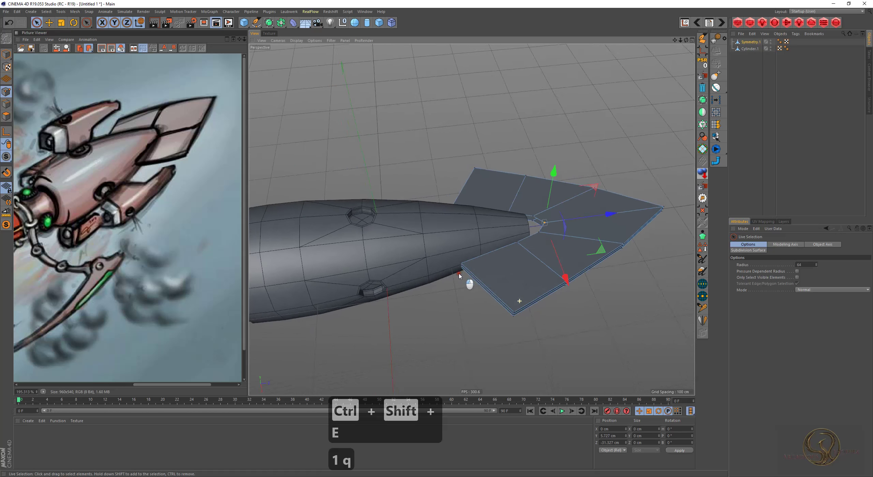
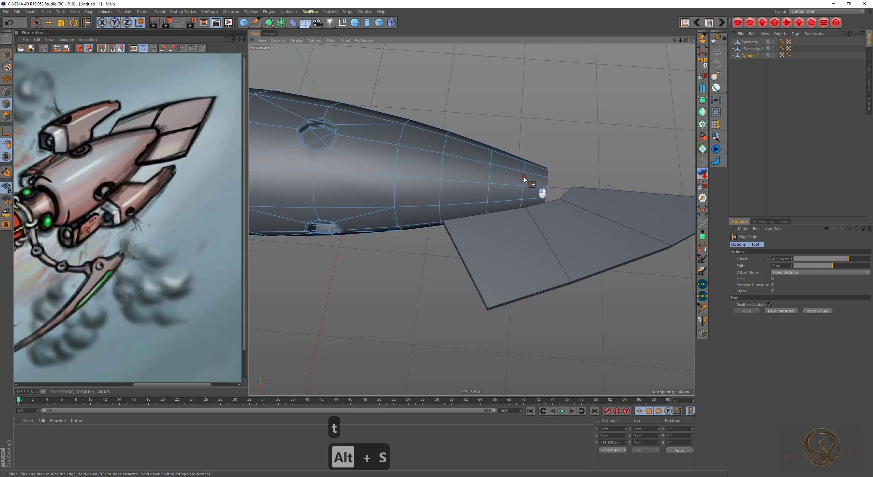
# - In Model mode select +Symmetry.1 and show the fin piece alone with Magic Solo
pyautogui.press('t')
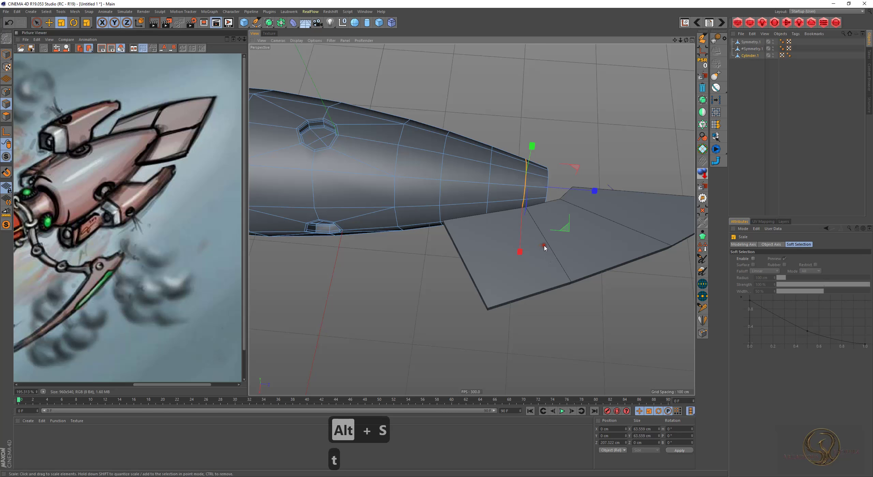
pyautogui.press('4')
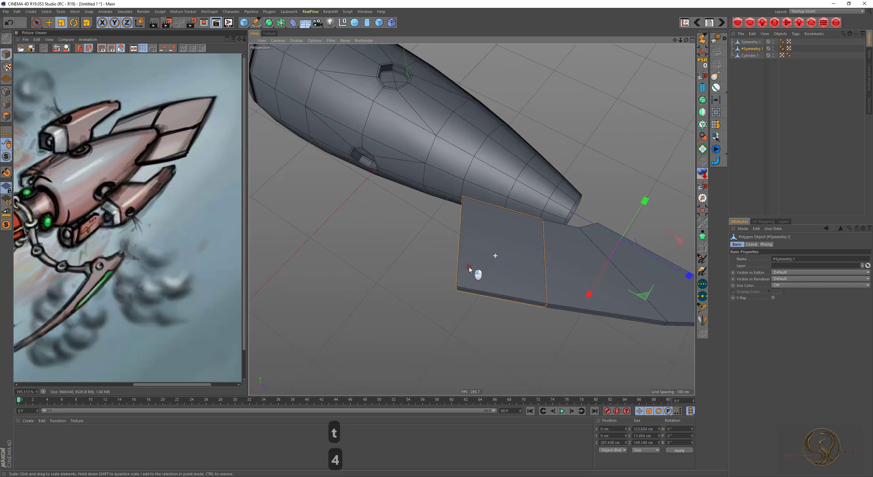
pyautogui.press('alt+q')
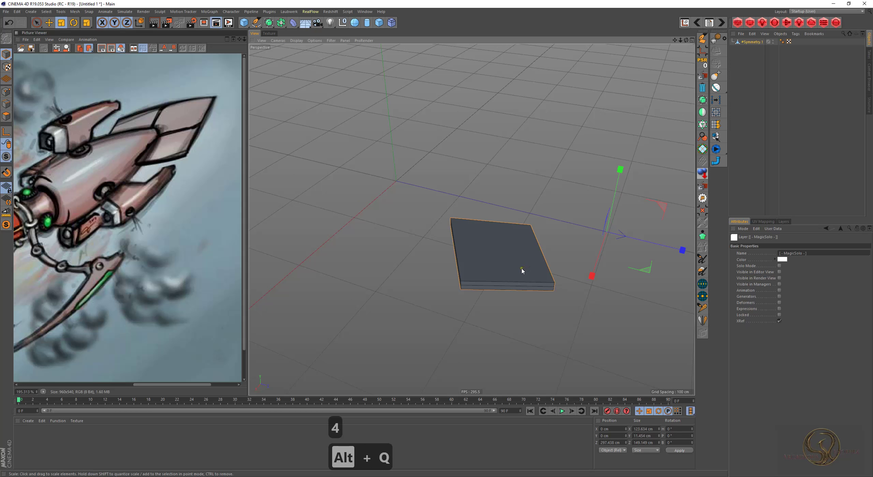
# - Cut a loop through the fin with K~L, draw polygons and close its open hole with M~D
pyautogui.write('kl2')
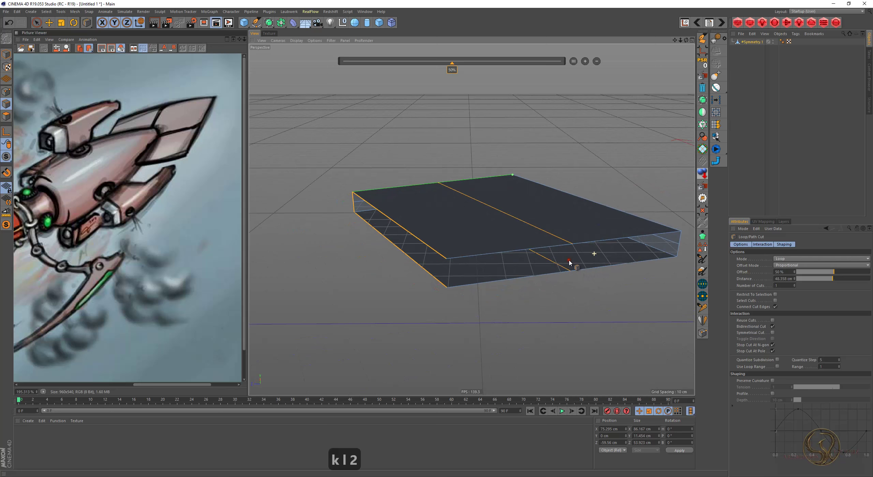
pyautogui.press('e')
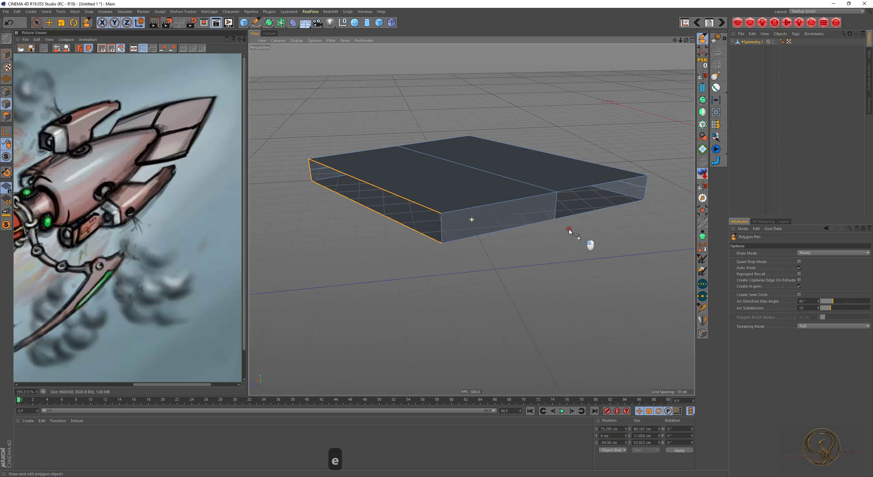
pyautogui.press('e')
pyautogui.press('e')
pyautogui.write('e2m')
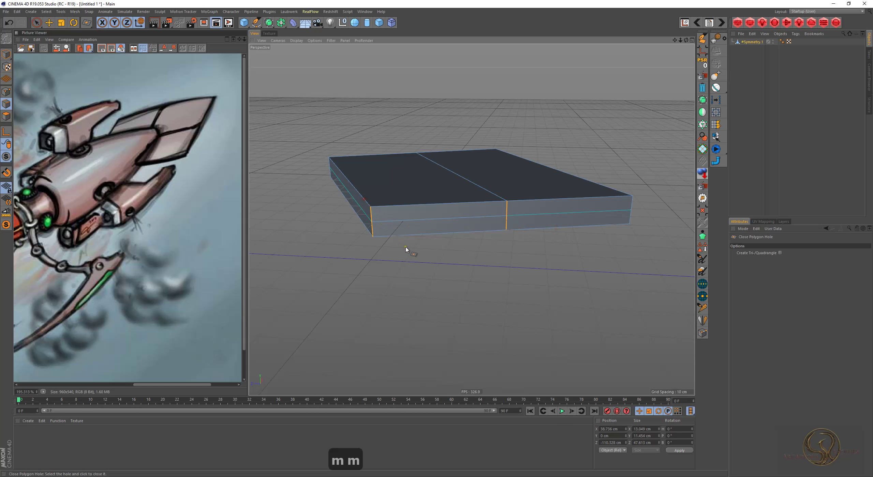
pyautogui.write('ue')
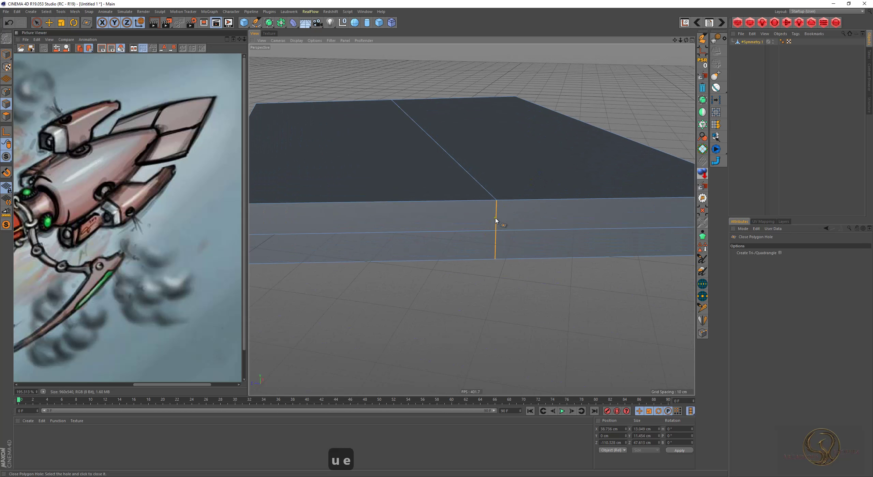
# - Move and scale the fin's edge loop and corner points to thicken it into a solid block
pyautogui.press('e')
pyautogui.press('e')
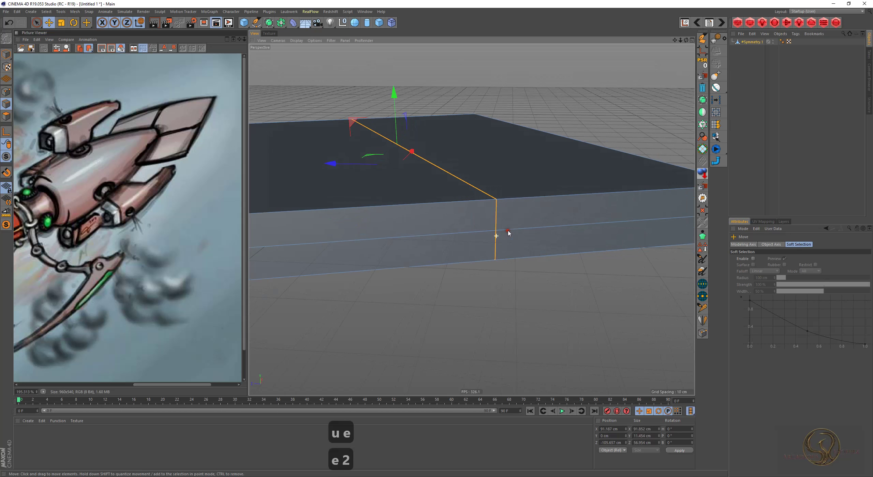
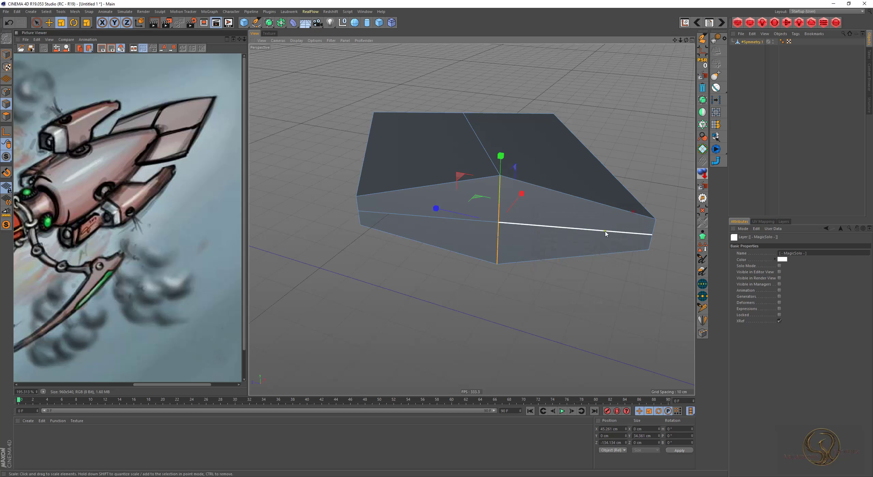
pyautogui.press('3')
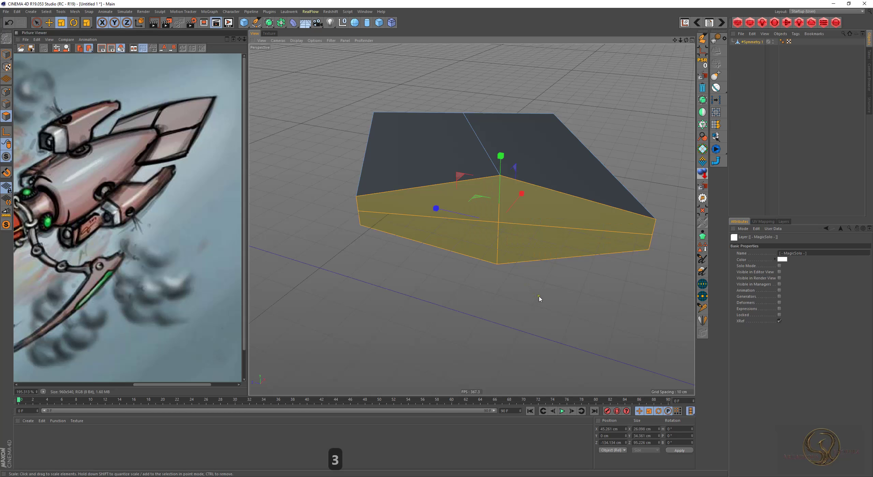
pyautogui.press('1')
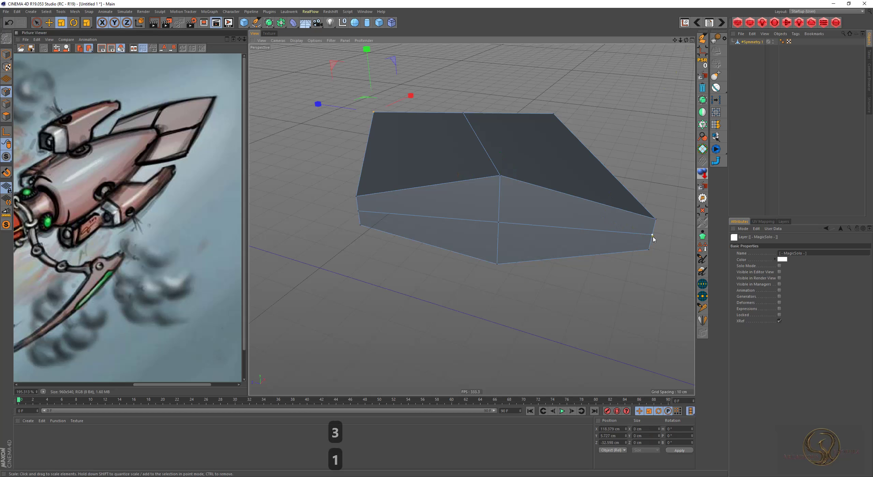
pyautogui.click(500, 226)
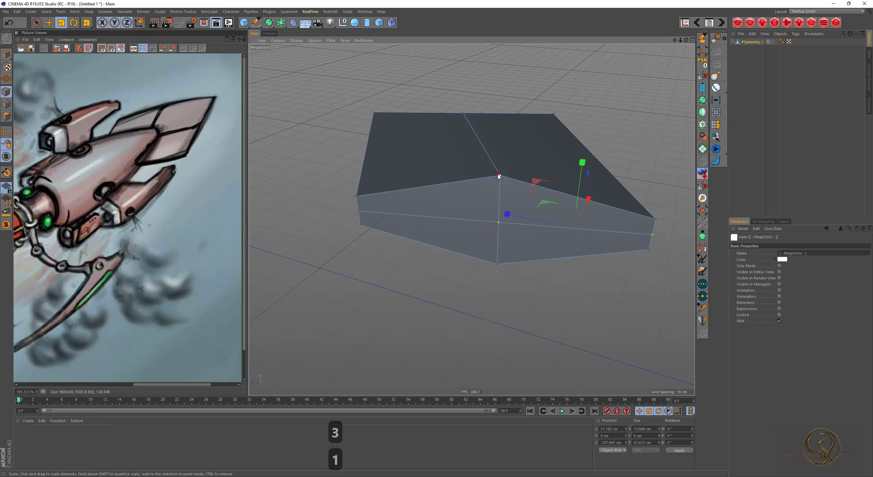
pyautogui.moveTo(502, 267); pyautogui.dragTo(432, 242)
pyautogui.moveTo(359, 215); pyautogui.dragTo(397, 233)
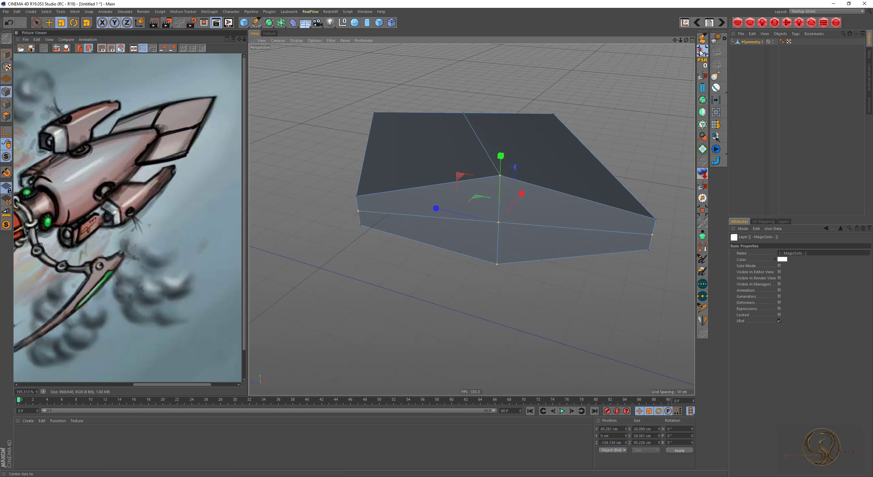
pyautogui.press('4')
pyautogui.press('e')
pyautogui.write('4e')
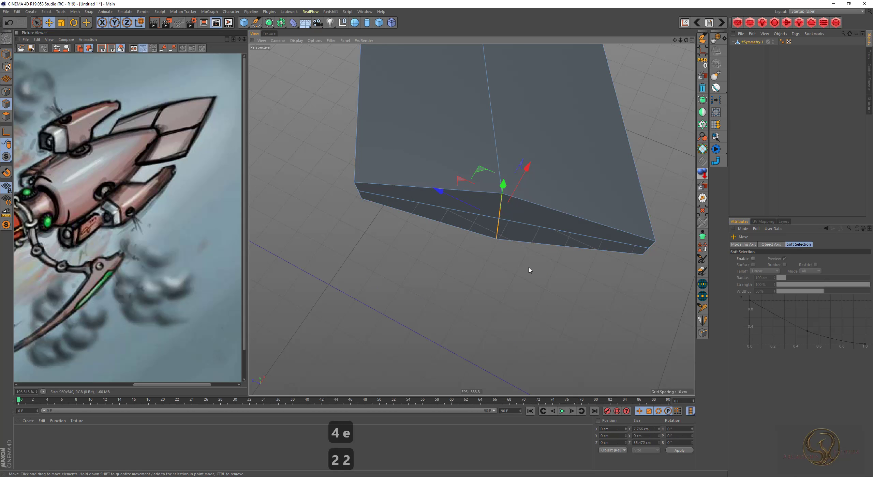
# - Recentre the fin's axis on Selected Points with Alignment set to Selected Edge via Axis Center
pyautogui.press('4')
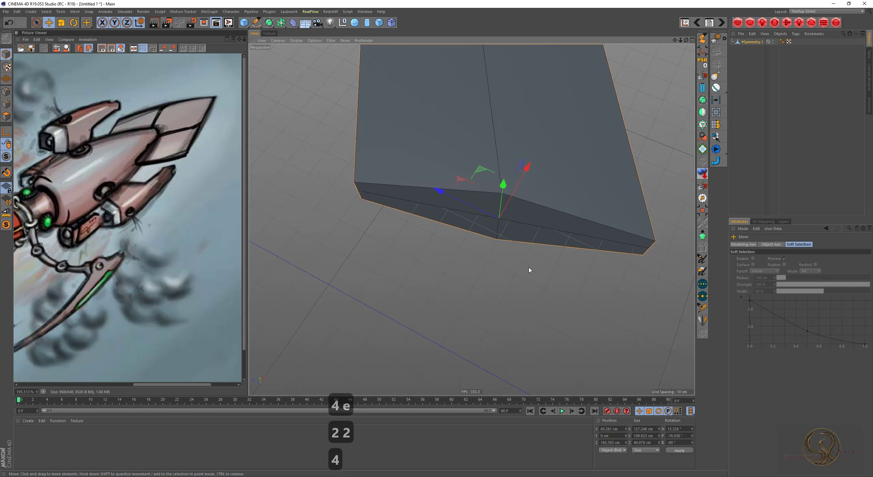
pyautogui.press('w')
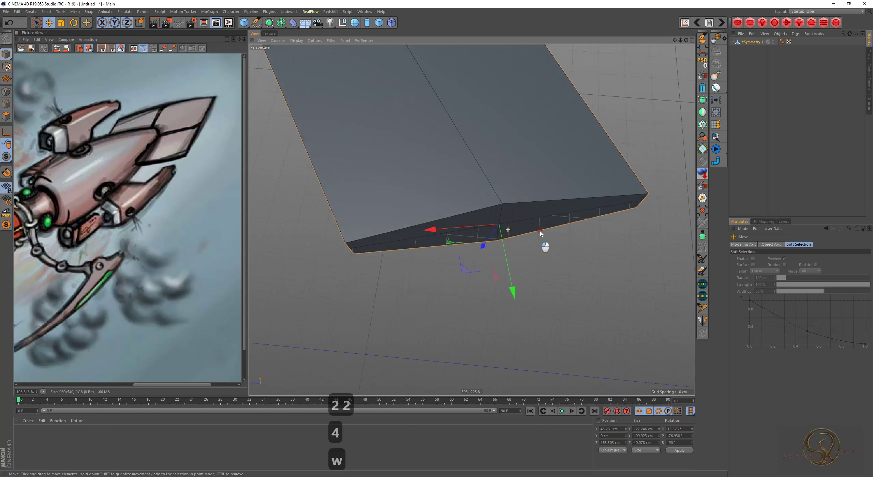
pyautogui.write('2')
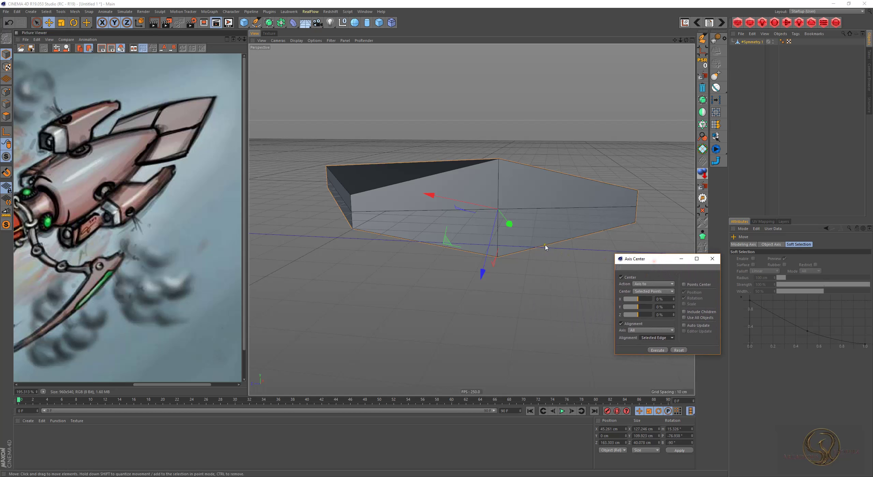
pyautogui.press('2')
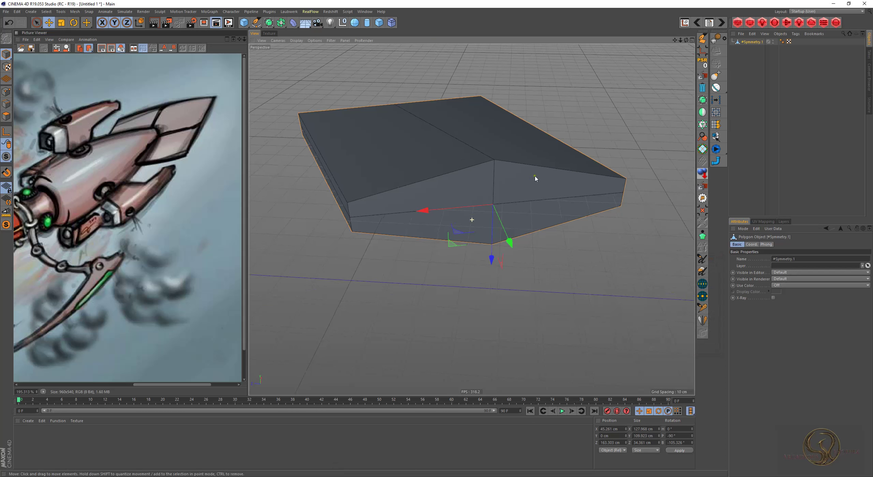
# - Turn off Magic Solo and rotate the fin piece to angle it against the hull
pyautogui.press('4')
pyautogui.press('alt+q')
pyautogui.press('r')
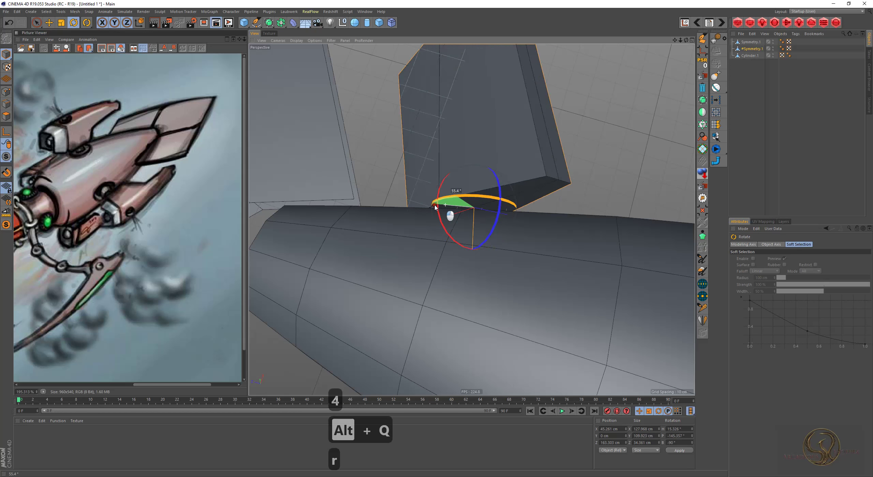
pyautogui.press('ctrl+z')
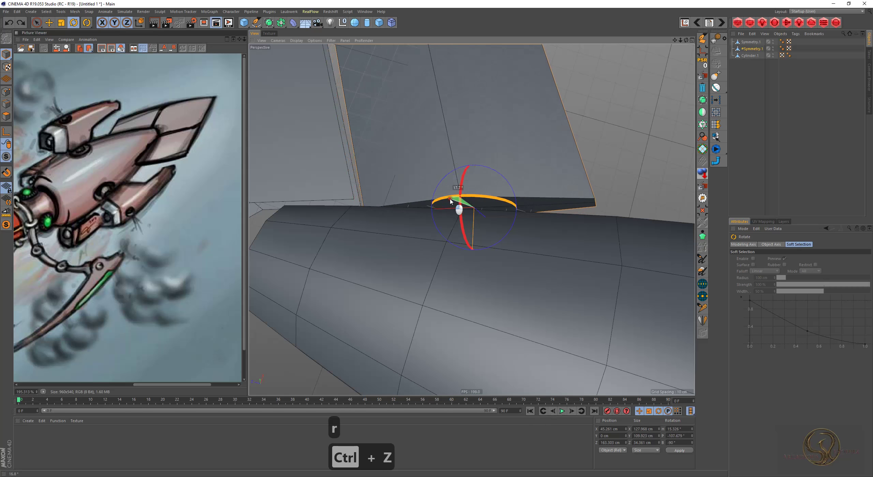
pyautogui.press('ctrl+z')
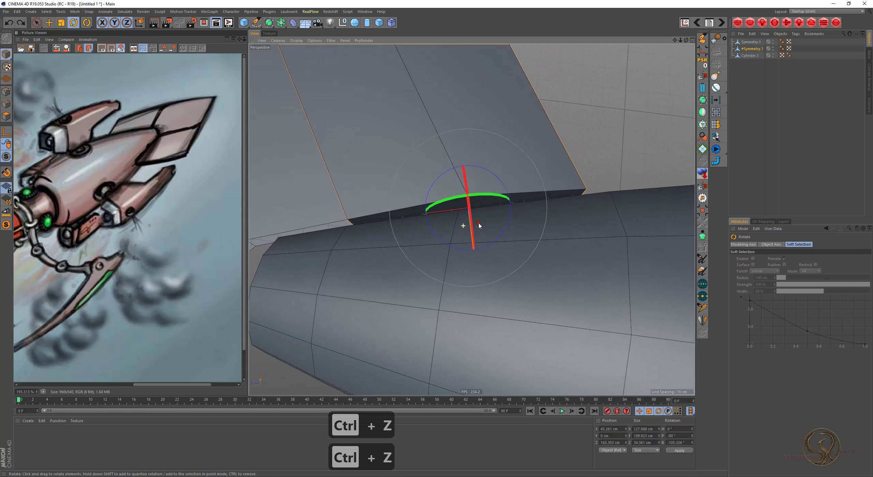
# - Add a Cylinder with 8 rotation segments and group it under a parent with Alt+G
pyautogui.press('alt+q')
pyautogui.press('e')
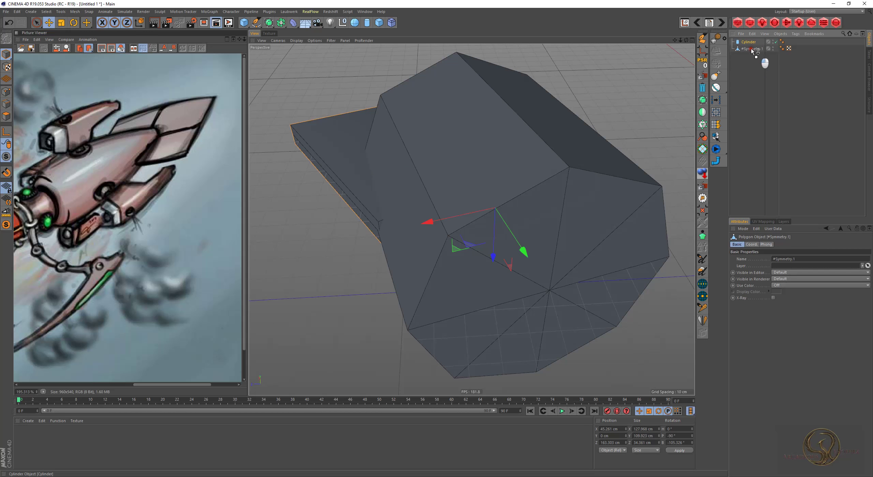
pyautogui.press('ctrl+z')
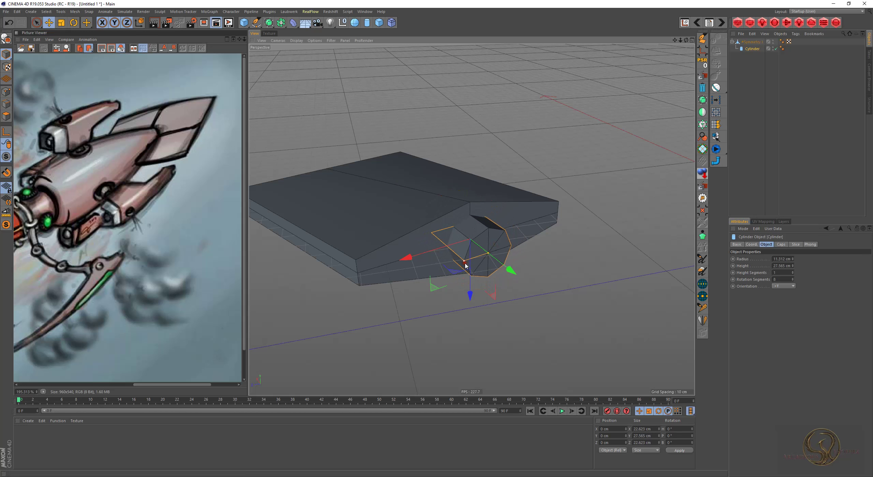
# - Raise the small cylinder's radius to about 12.4 cm, then solo the hull Cylinder.1
pyautogui.moveTo(517, 279); pyautogui.dragTo(517, 286)
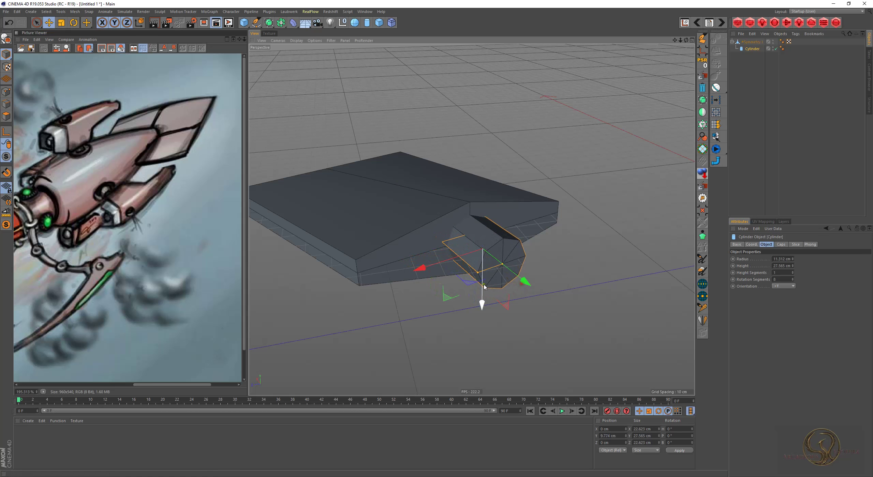
pyautogui.click(480, 275)
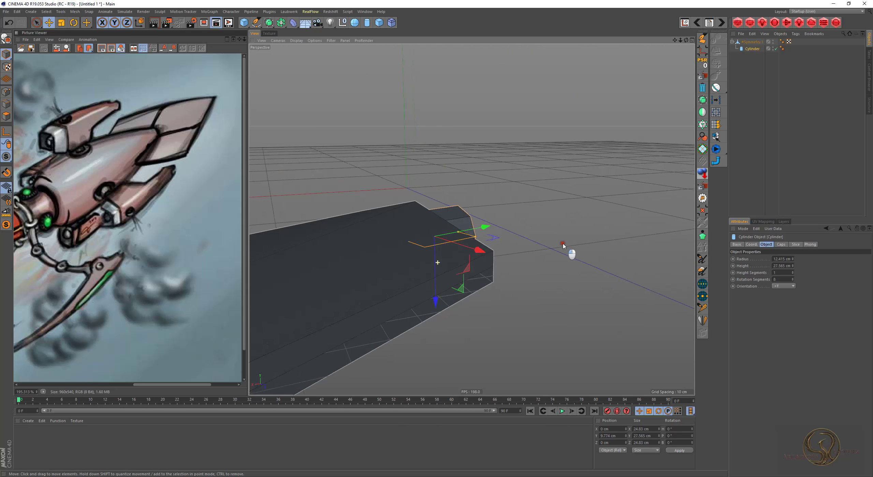
pyautogui.press('alt+q')
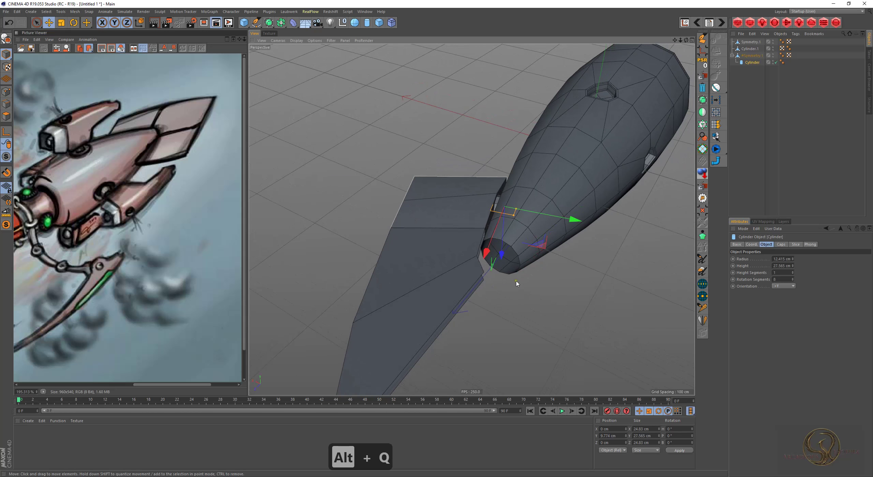
pyautogui.press('alt+q')
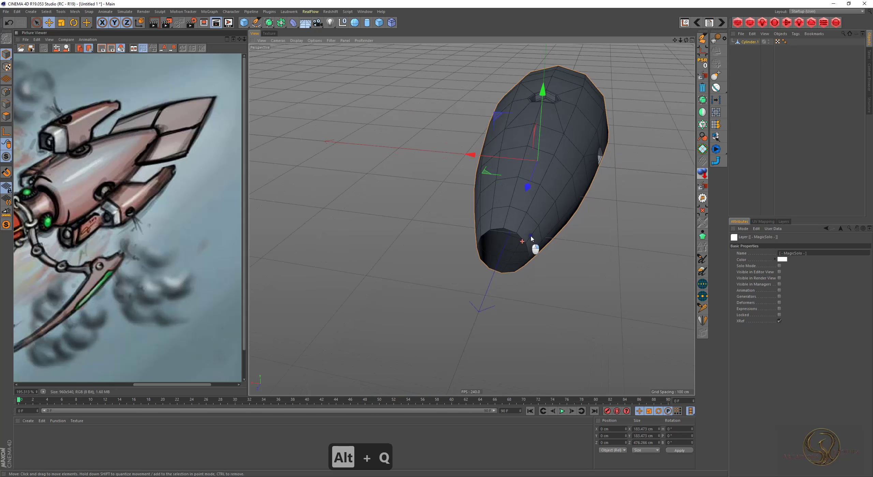
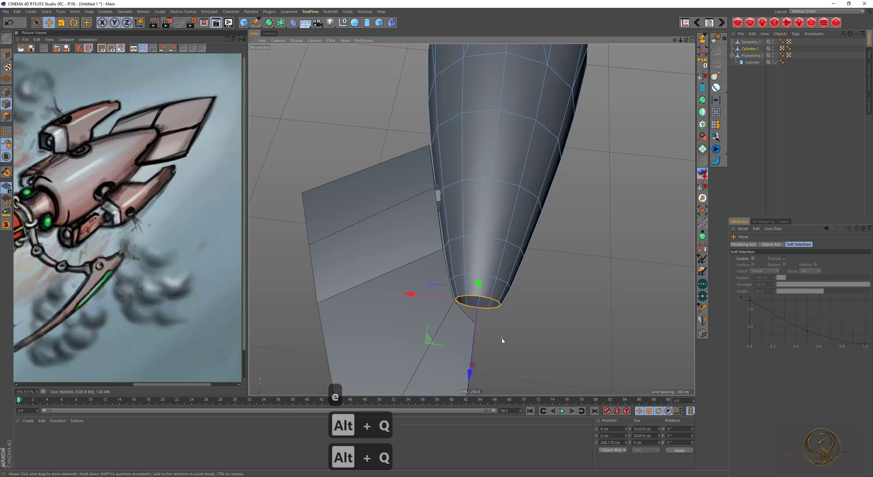
# - Weld the fin piece's selected points and move them to flatten it against the hull
pyautogui.press('t')
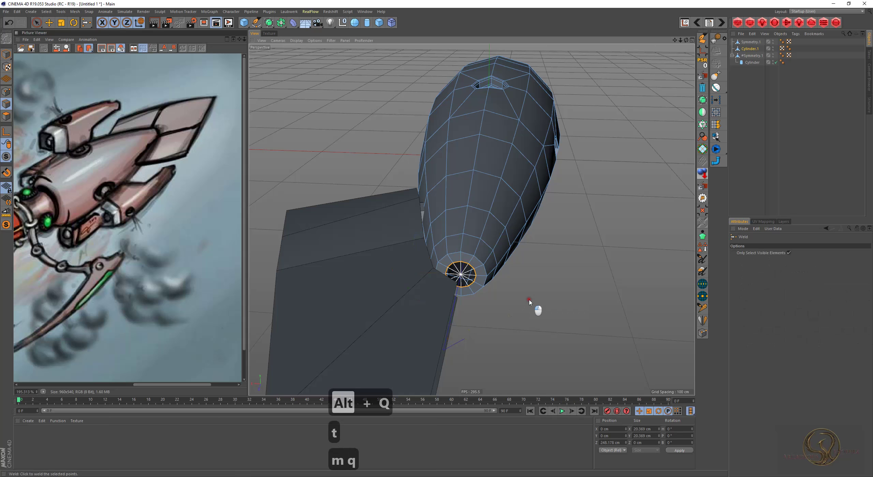
pyautogui.write('e2')
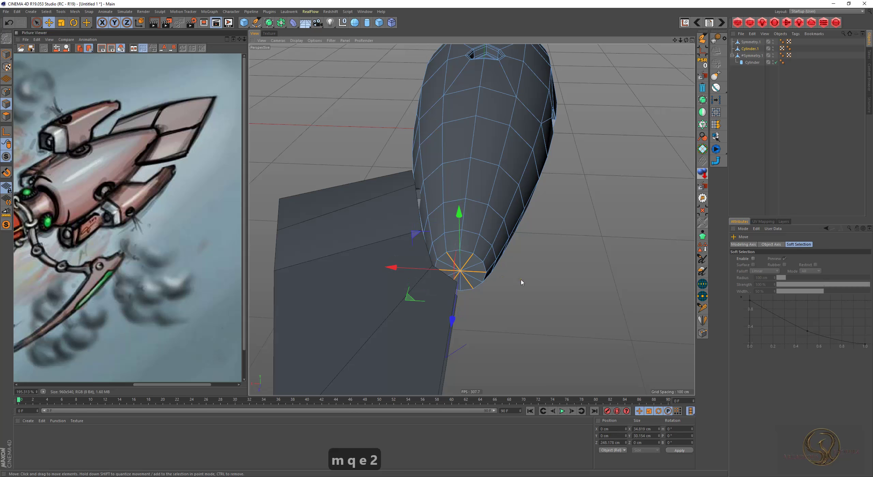
pyautogui.press('BackSpace')
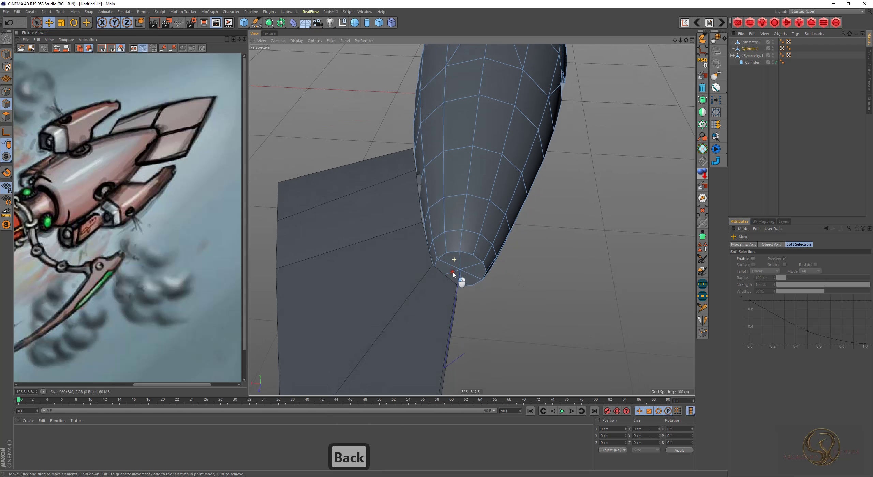
pyautogui.press('1')
pyautogui.press('e')
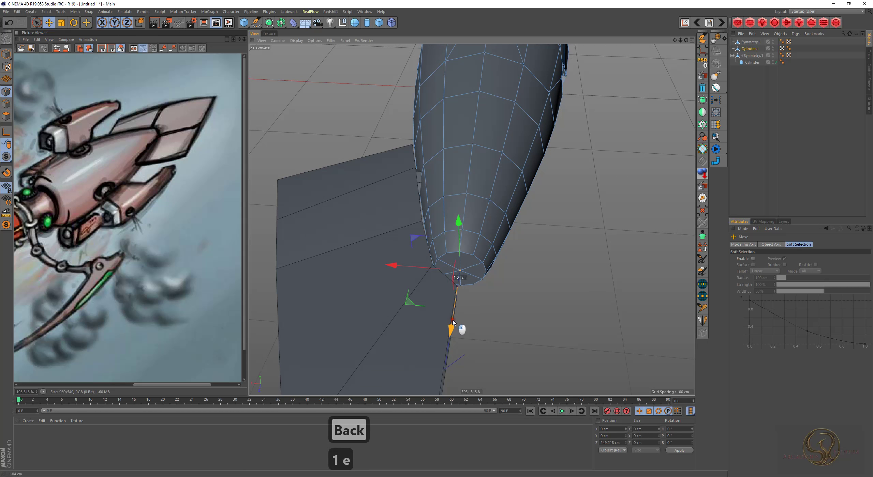
pyautogui.write('1e')
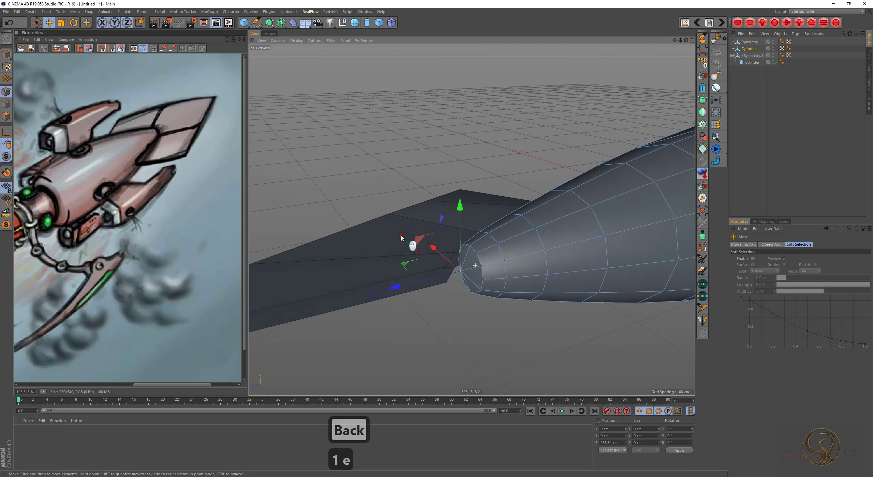
pyautogui.write('t')
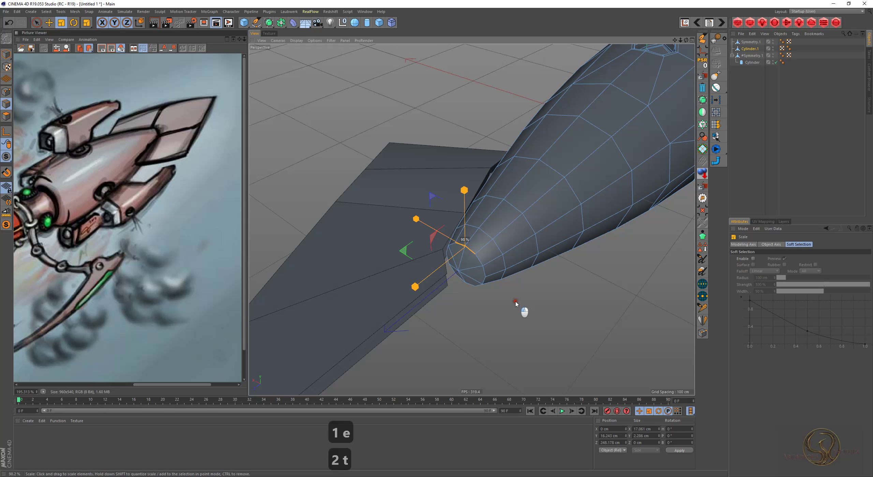
pyautogui.press('ctrl+z')
# - Scale and move the points to fit an eight-sided opening on the hull to the small cylinder
pyautogui.press('3')
pyautogui.click(459, 269)
pyautogui.moveTo(462, 282); pyautogui.dragTo(470, 268)
pyautogui.write('2t')
pyautogui.press('t')
pyautogui.press('t')
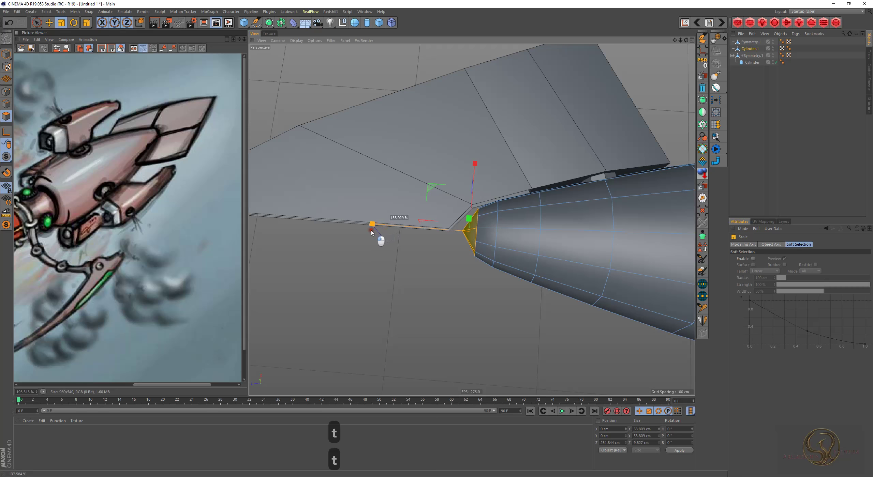
pyautogui.press('e')
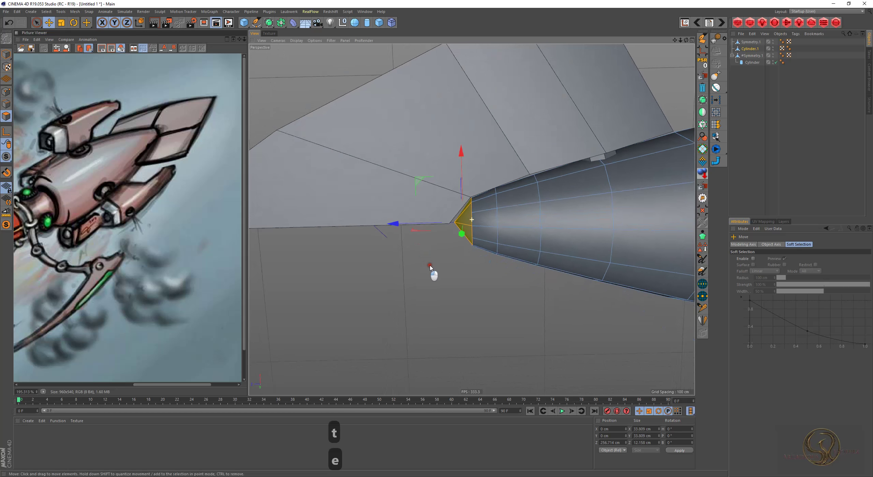
pyautogui.press('4')
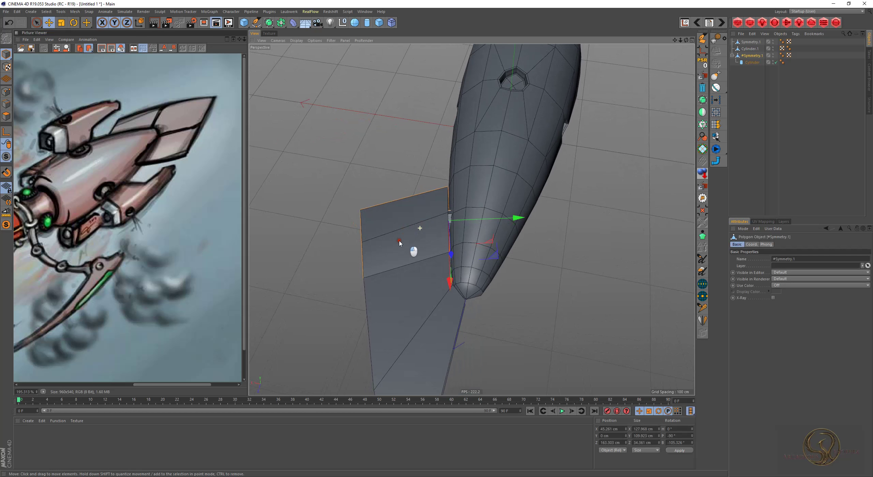
# - Wrap the fin piece in a Symmetry object and mirror a copy across the hull's axis
pyautogui.click(397, 244)
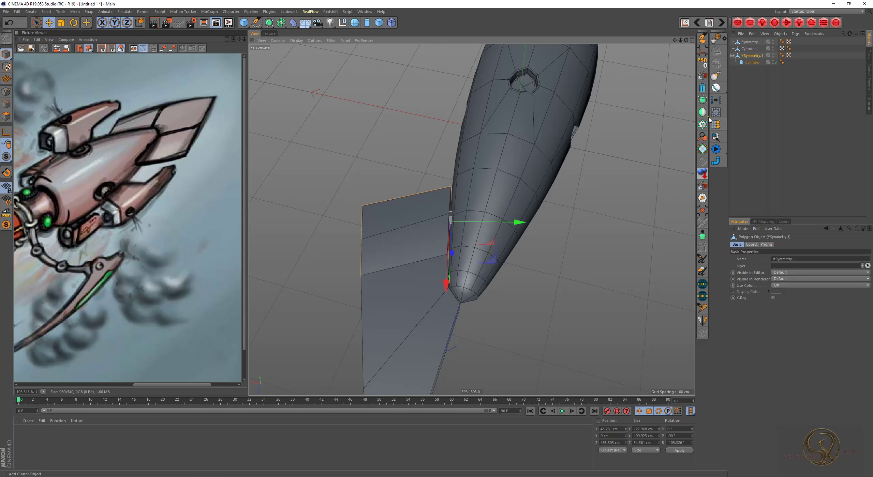
pyautogui.click(413, 322)
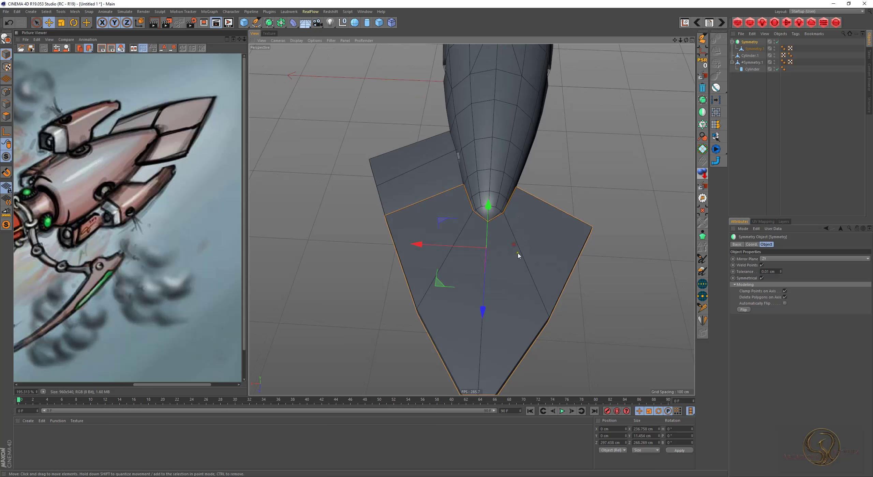
pyautogui.click(507, 356)
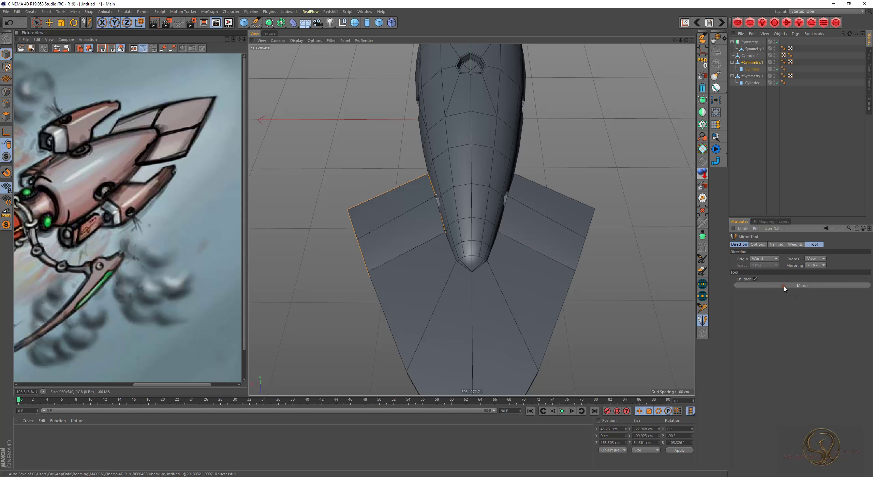
# - Undo a stray move, make the copy editable and switch back to the Move tool
pyautogui.moveTo(493, 302); pyautogui.dragTo(494, 334)
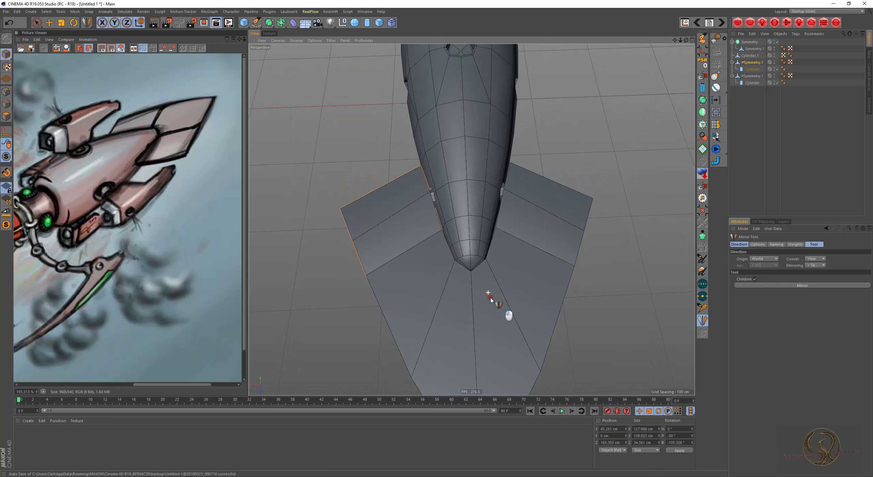
pyautogui.press('ctrl+z')
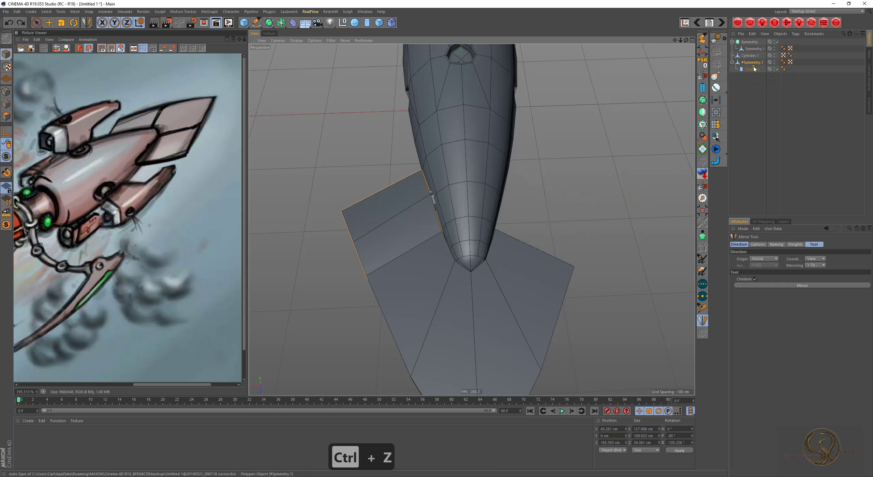
pyautogui.press('c')
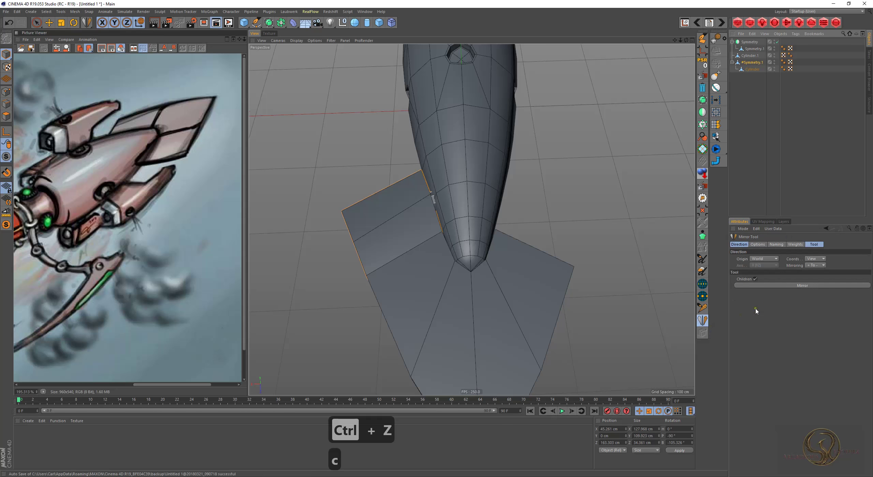
pyautogui.press('e')
pyautogui.press('w')
pyautogui.press('w')
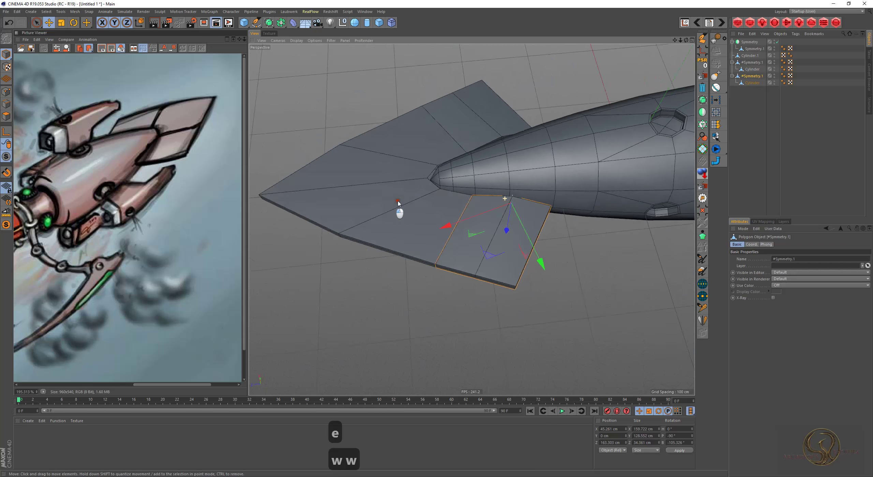
# - Solo the mirrored fin piece with its cylinder to inspect it on its own
pyautogui.write('ww')
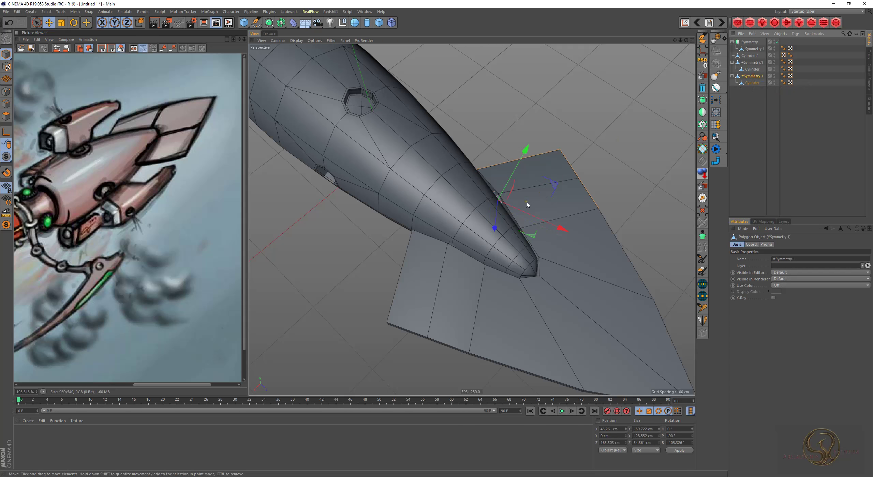
pyautogui.press('alt+q')
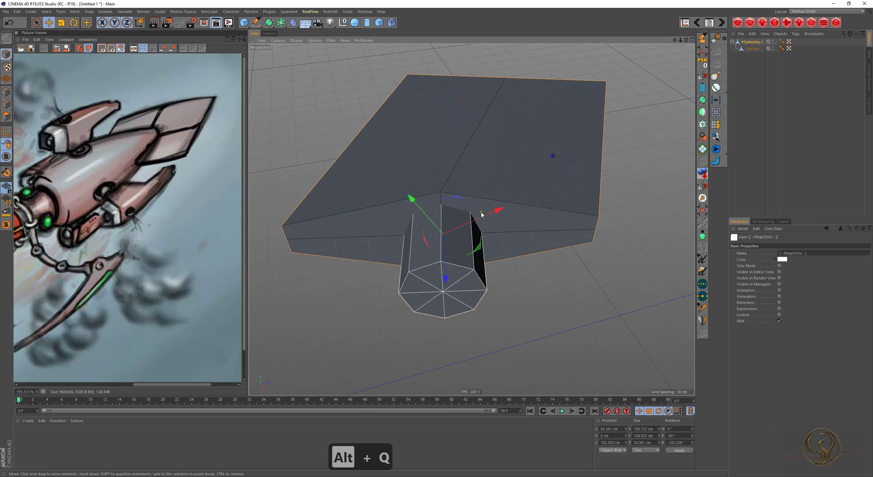
pyautogui.press('2')
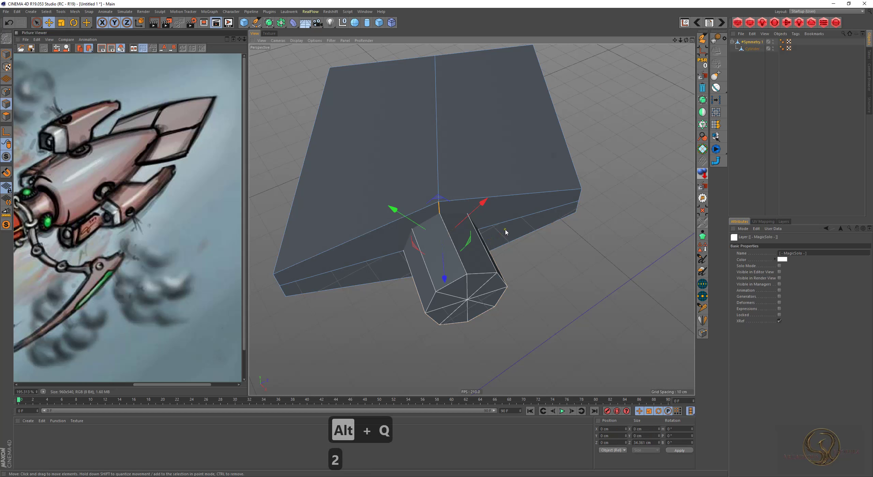
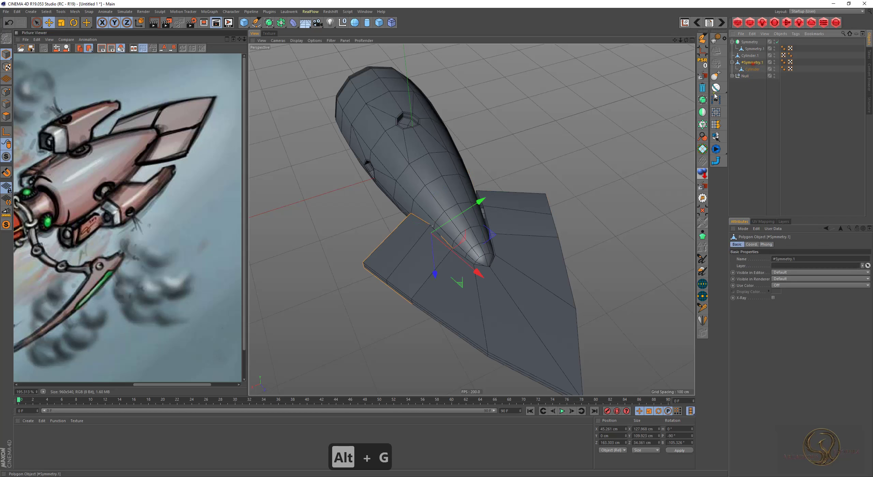
# - Group the fin piece under a Null, try rotating it, then undo the rotations
pyautogui.press('alt+g')
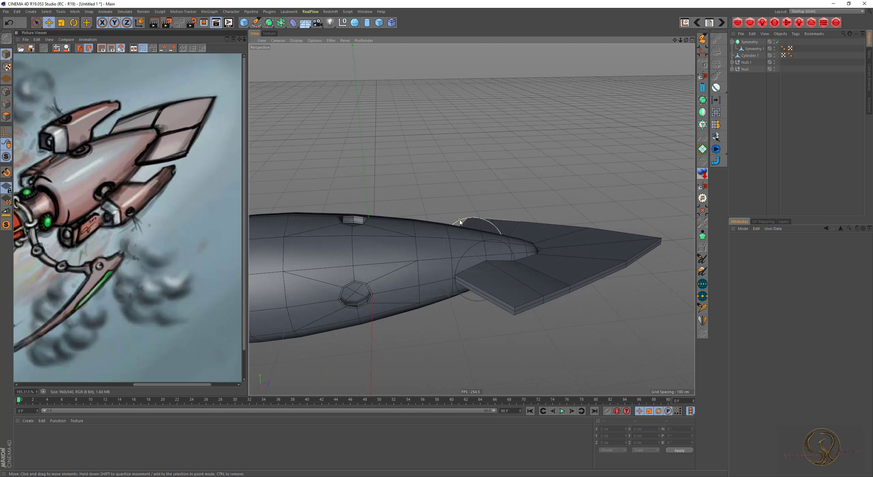
pyautogui.press('r')
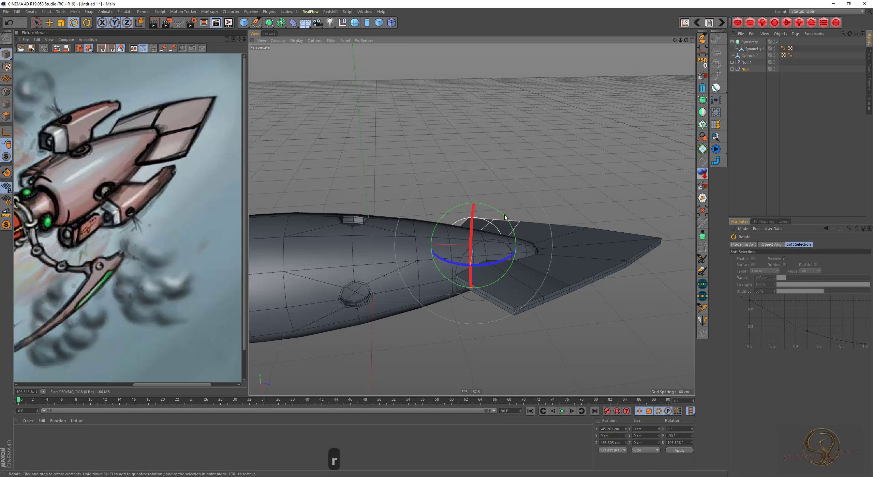
pyautogui.press('ctrl+z')
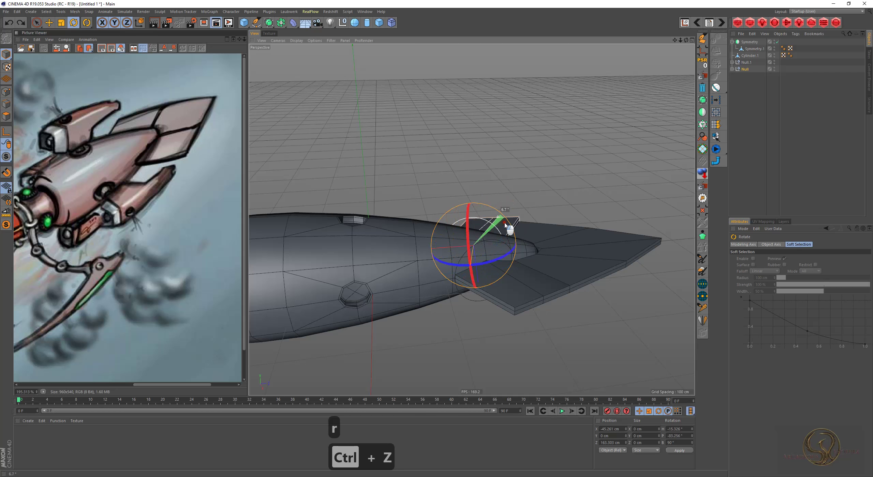
pyautogui.press('ctrl+z')
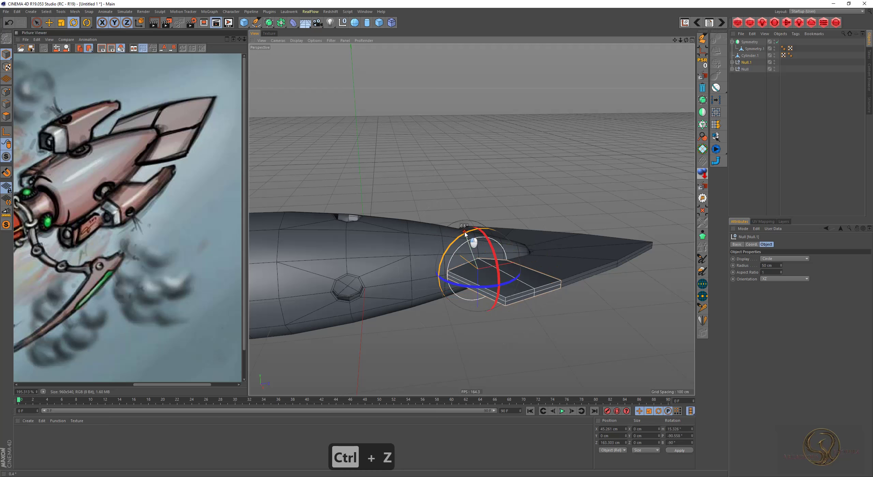
pyautogui.press('ctrl+z')
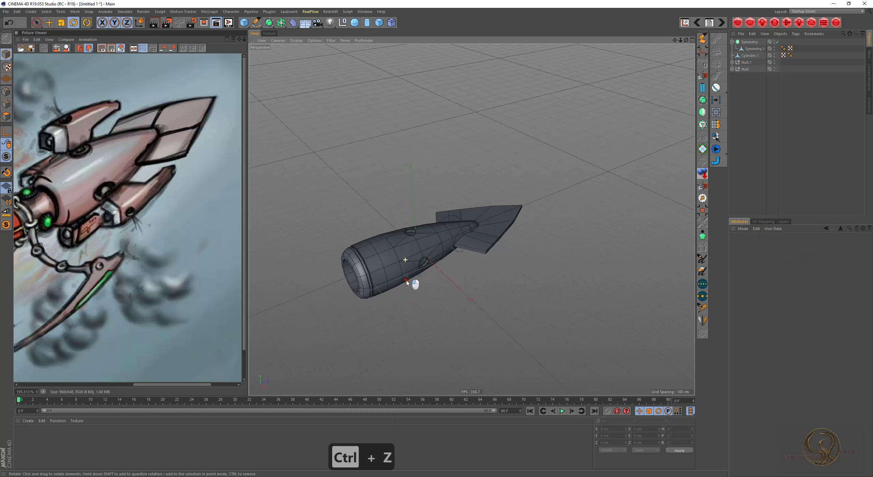